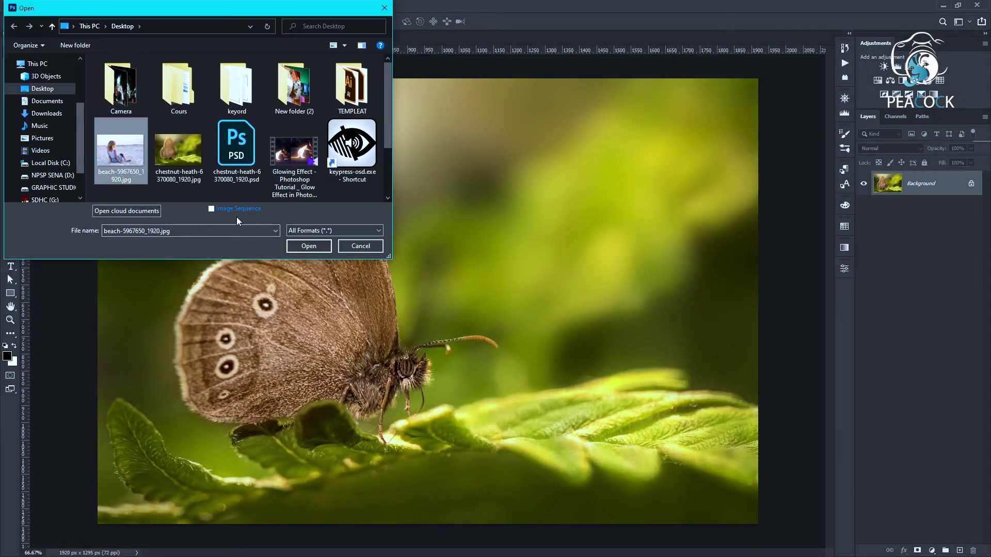
Duplicate the beach photo's background layer with Ctrl+J before selecting the girl.
scroll(up, 3)
scroll(down, 3)
scroll(up, 3)
scroll(down, 3)
key(ctrl+j)
scroll(up, 3)
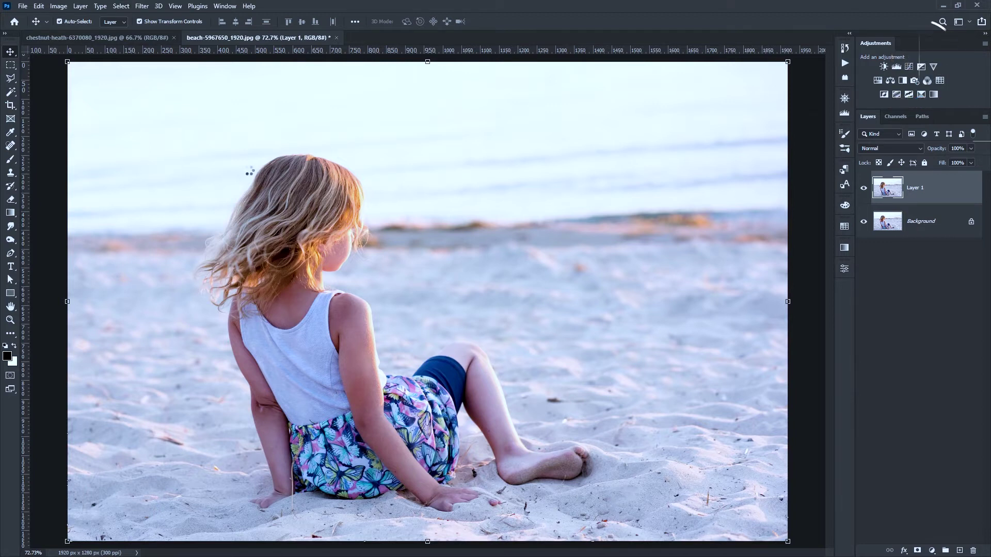
Subtract the sand patches beside the girl's left hand and clean the edge under her skirt.
scroll(up, 3)
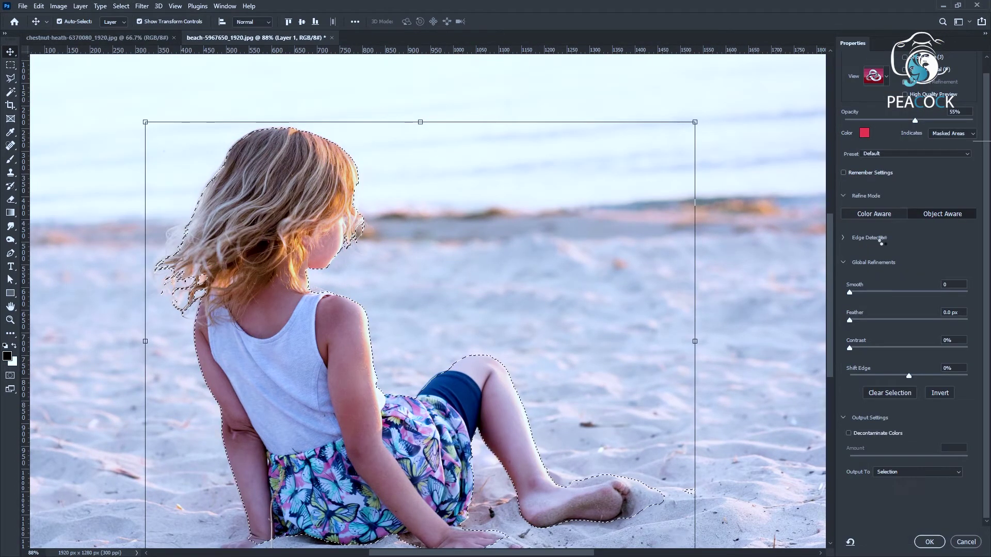
scroll(down, 3)
key(space)
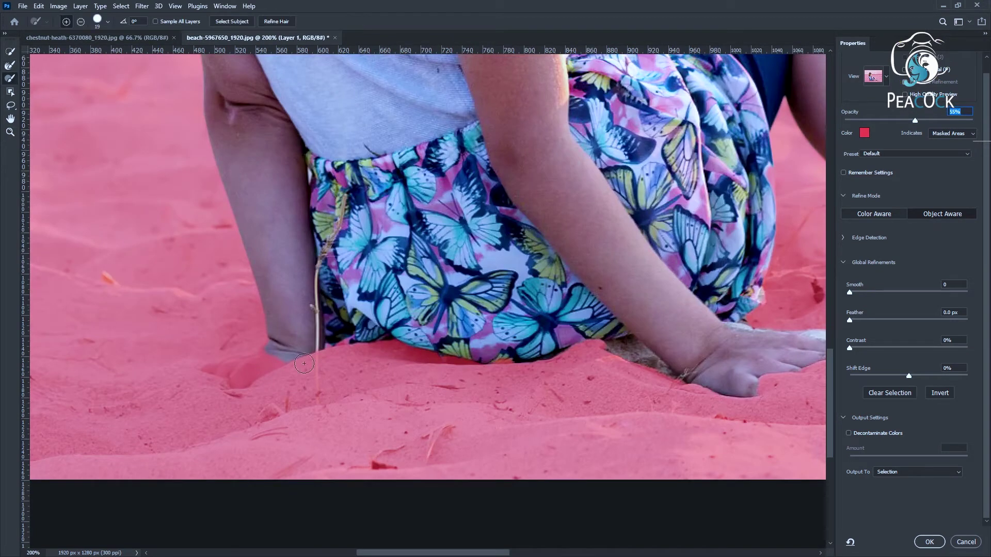
right_click(230, 383)
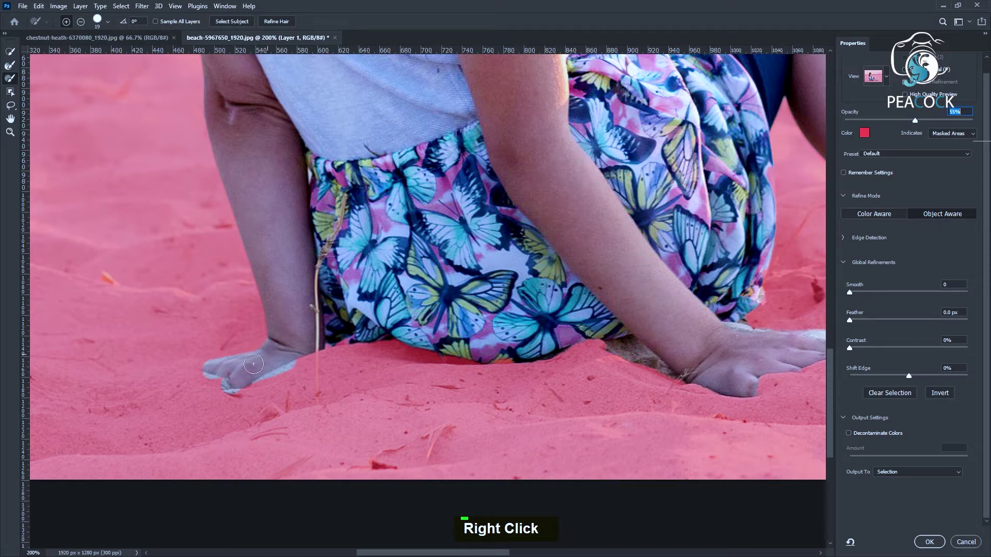
click(291, 373)
right_click(303, 359)
click(214, 397)
click(228, 400)
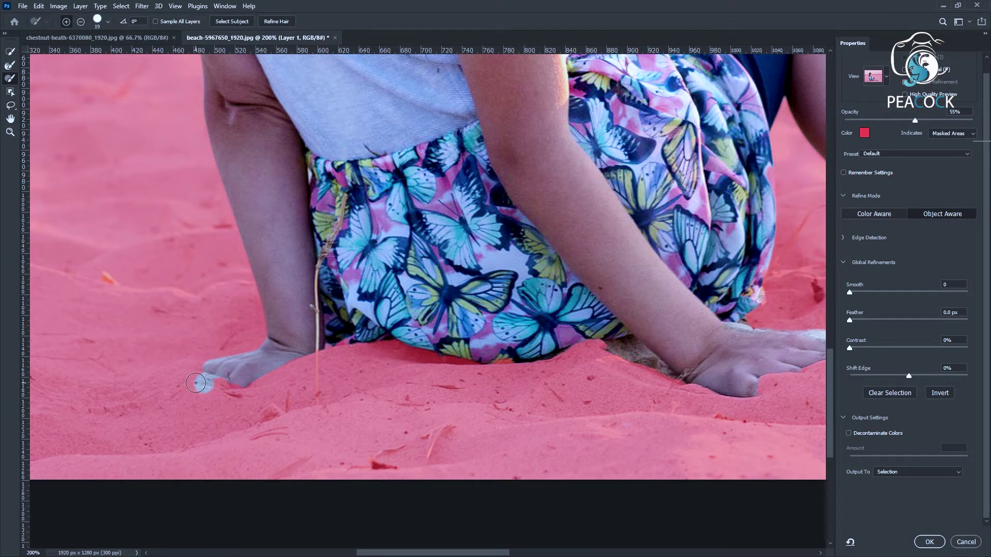
click(184, 376)
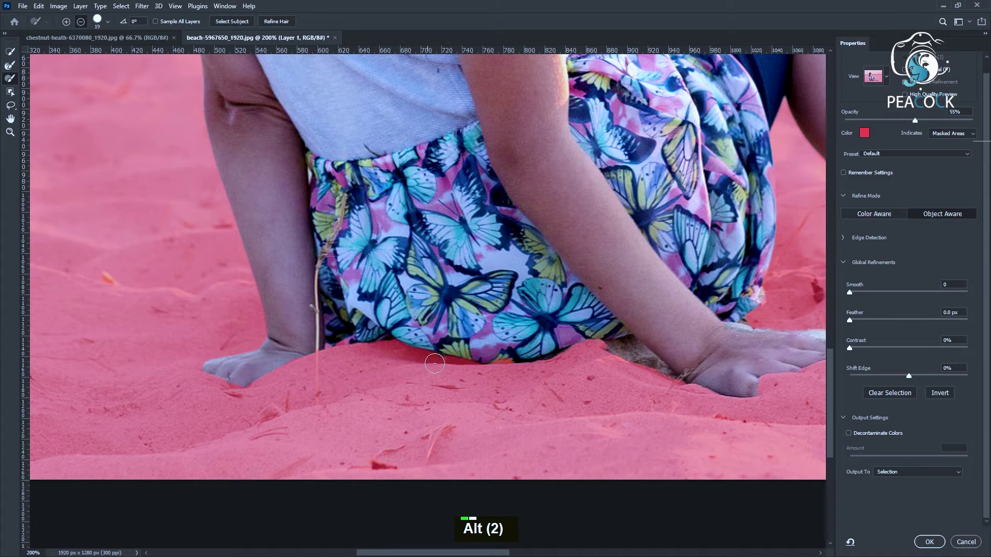
Subtract the sand around her right hand, then move the view down to her foot.
key(space)
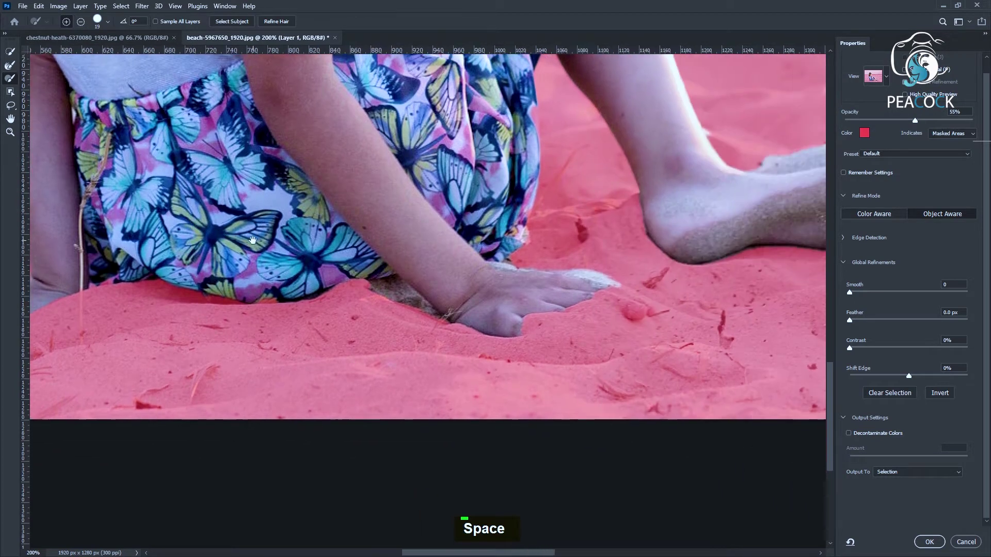
click(387, 292)
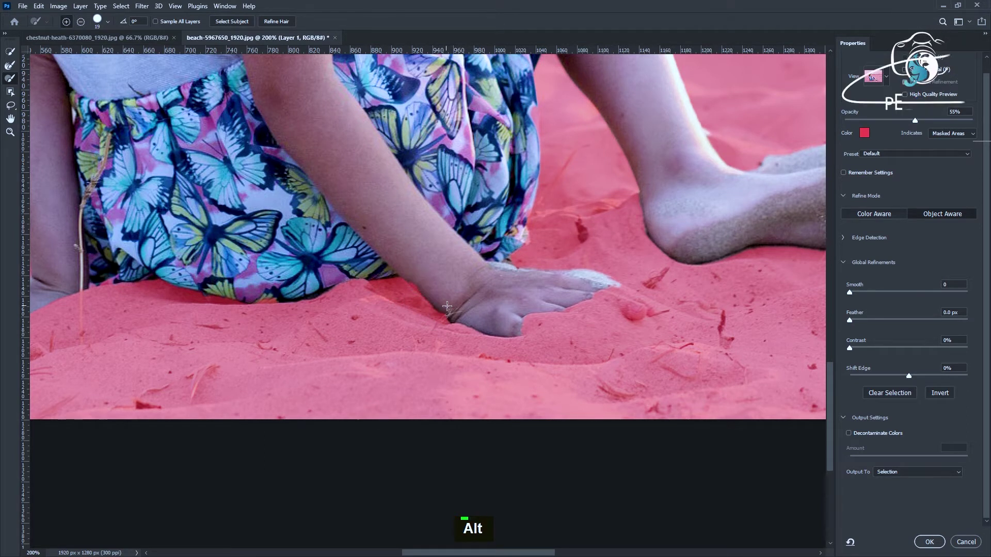
click(435, 320)
click(594, 289)
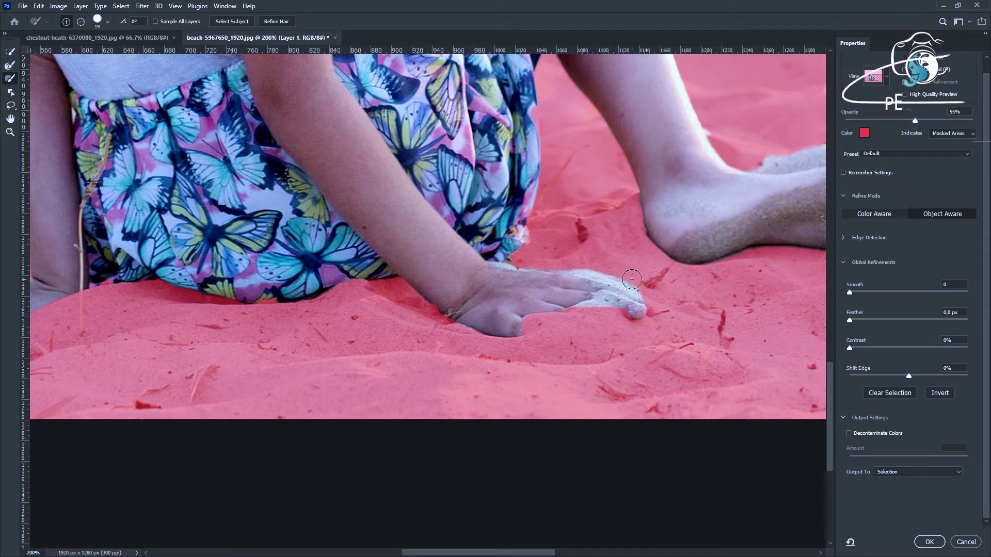
click(637, 277)
key(space)
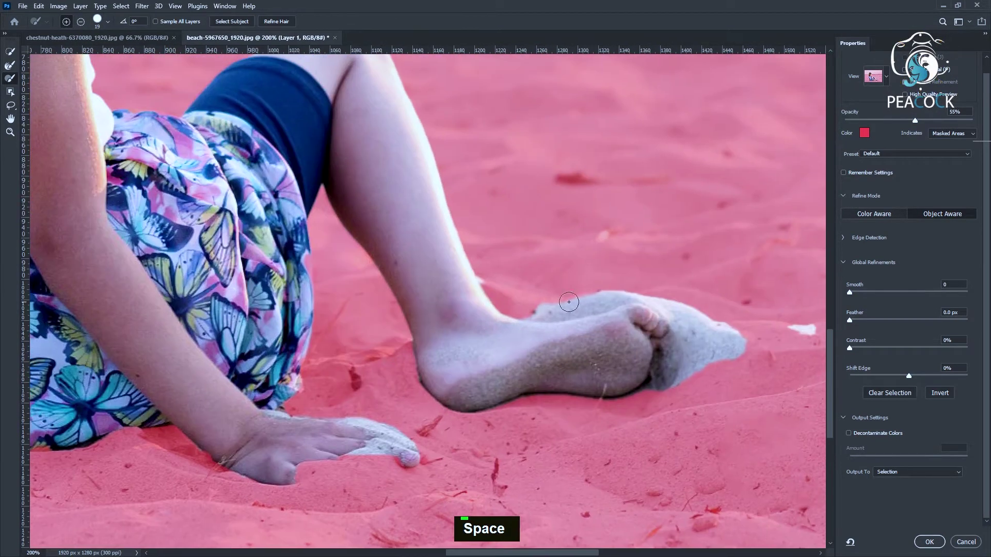
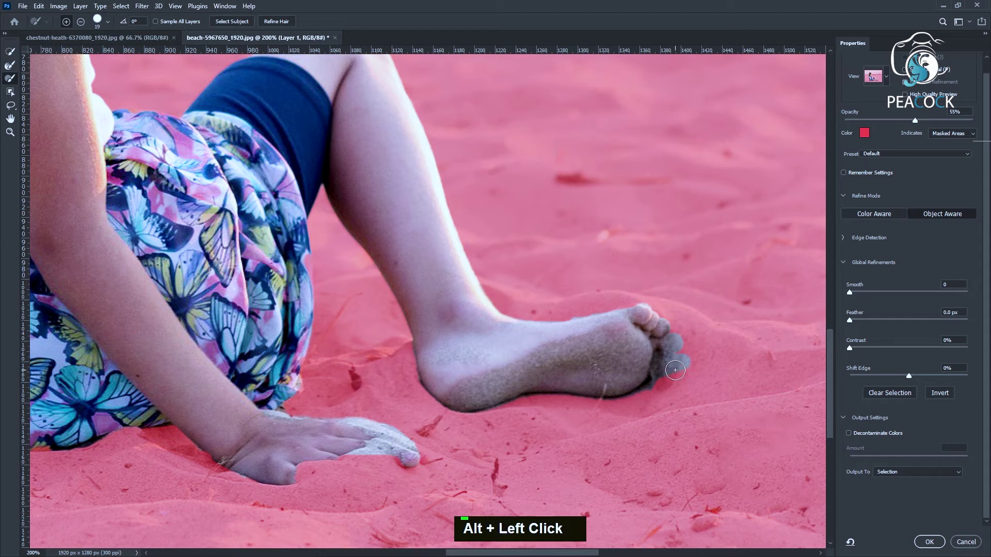
Refine the hair edges with a larger Refine Edge brush and output the girl to a masked new layer.
scroll(down, 3)
scroll(up, 3)
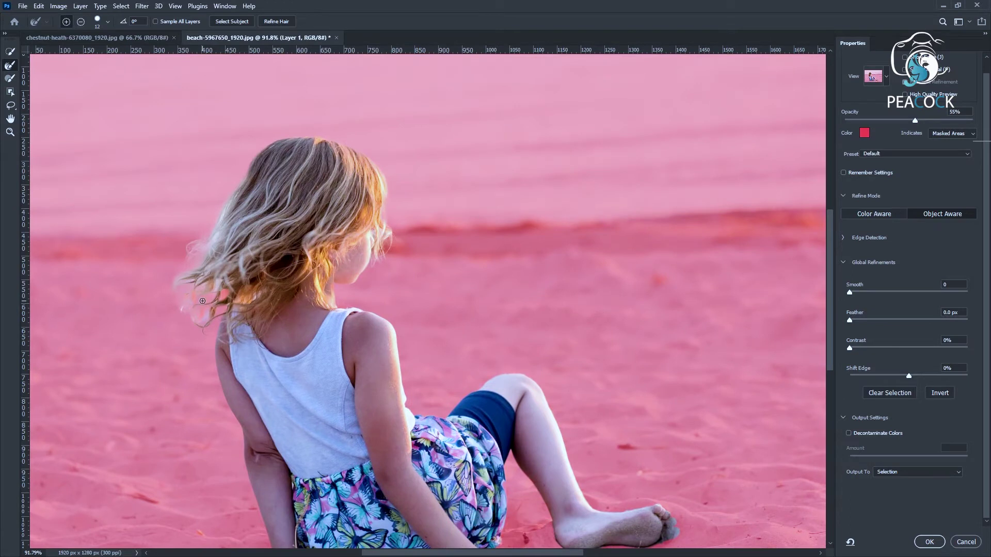
text(]]]]]])
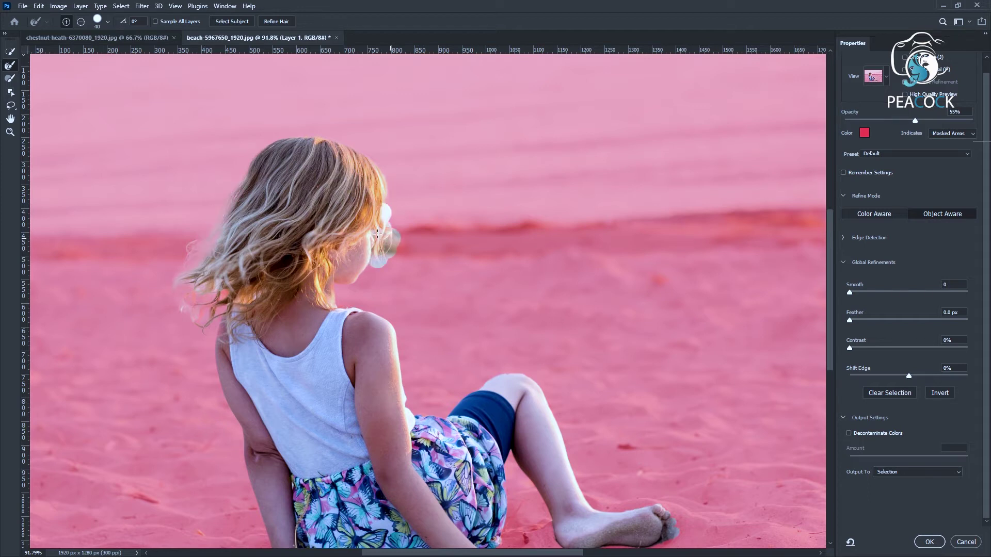
scroll(down, 3)
scroll(up, 3)
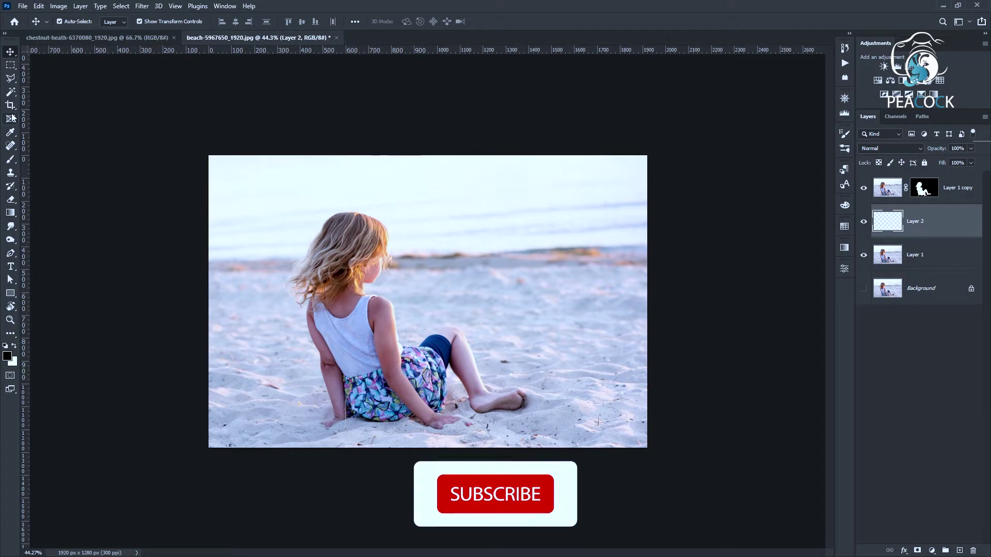
Paint a soft black shadow beneath the girl on a new layer under her cutout.
scroll(up, 3)
text(]]]]]] [[[[)
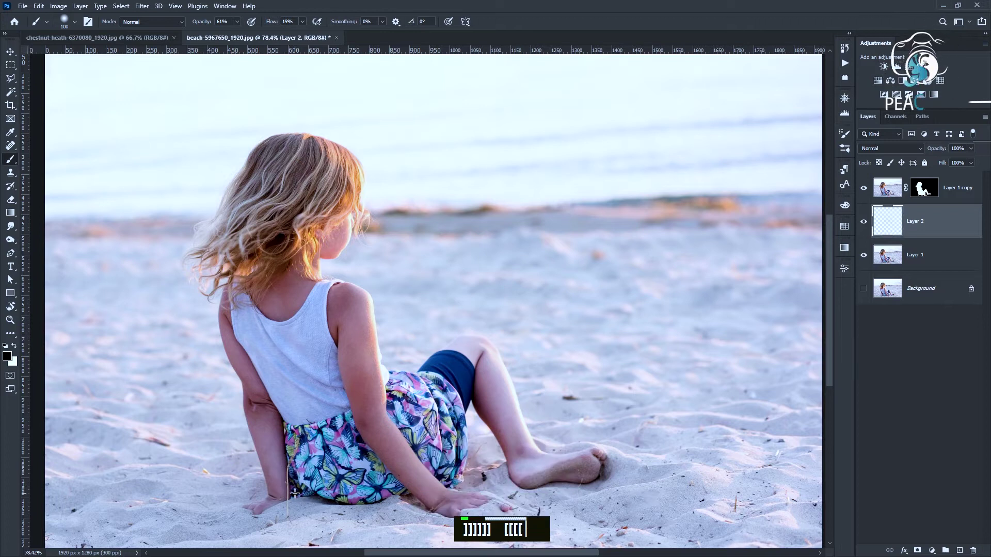
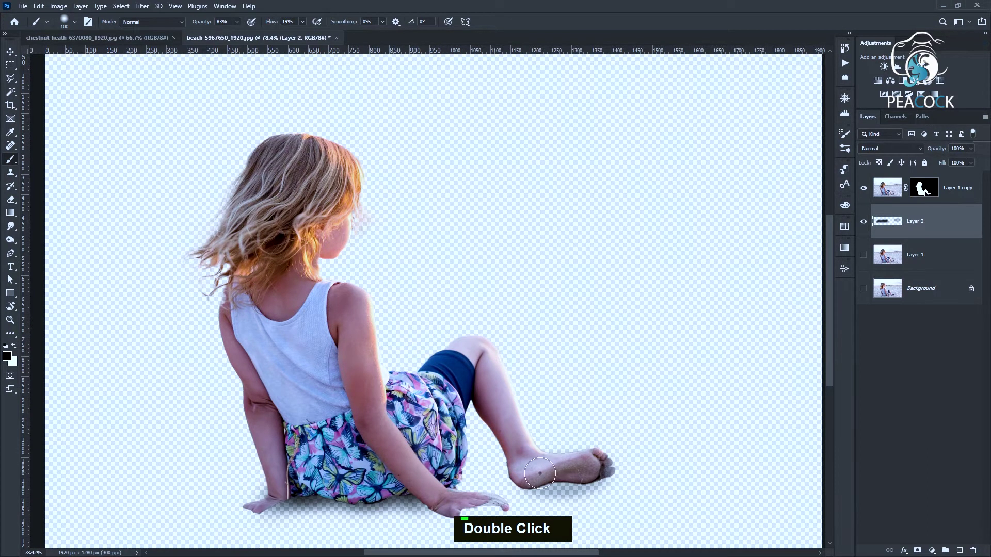
scroll(down, 3)
scroll(up, 3)
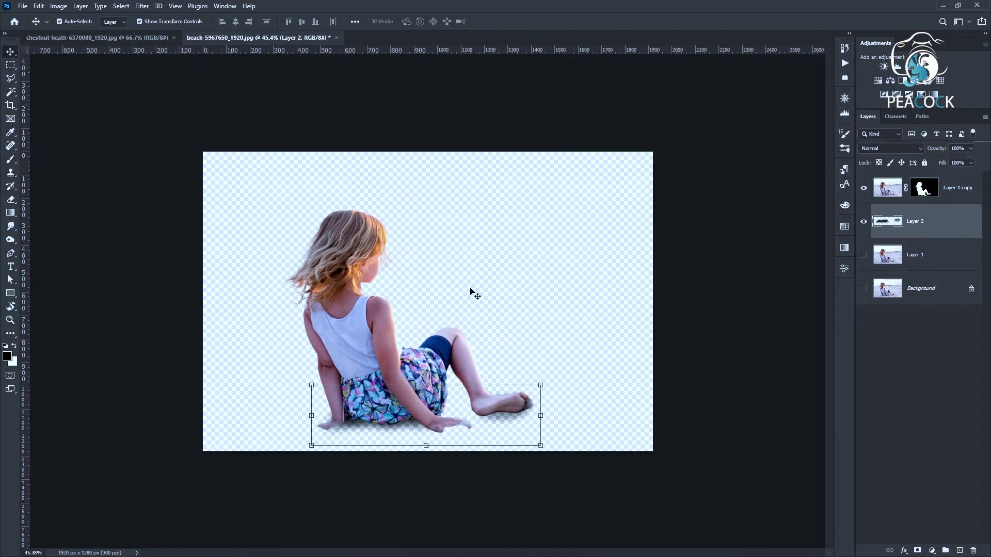
scroll(down, 3)
scroll(up, 3)
Merge the girl and shadow layers, bring them into the butterfly photo and flip her horizontally.
click(917, 230)
right_click(917, 226)
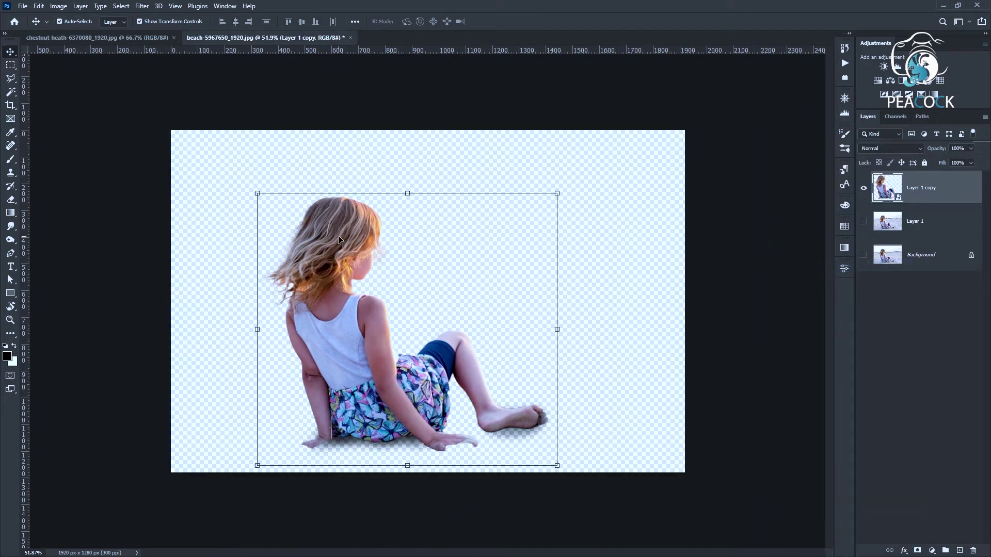
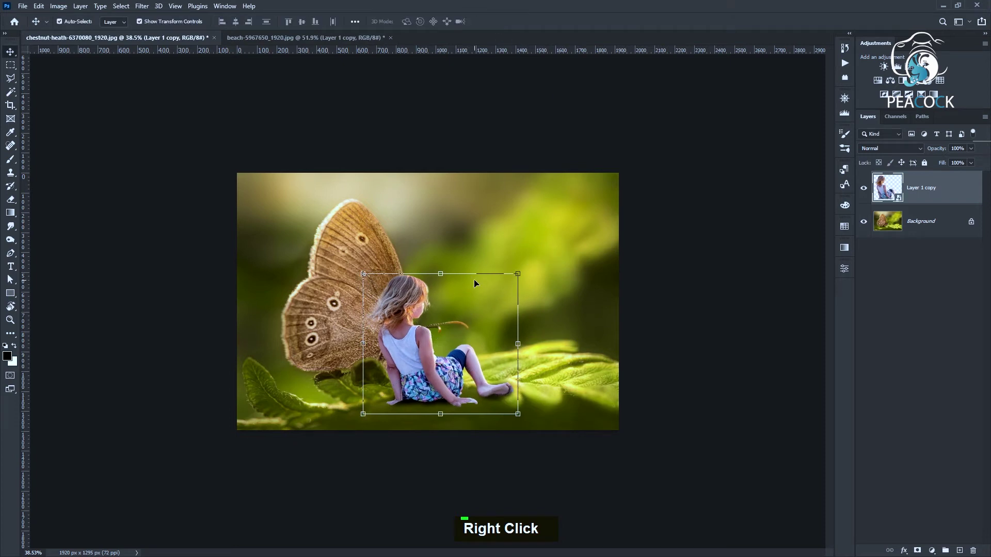
key(ctrl+t)
right_click(406, 335)
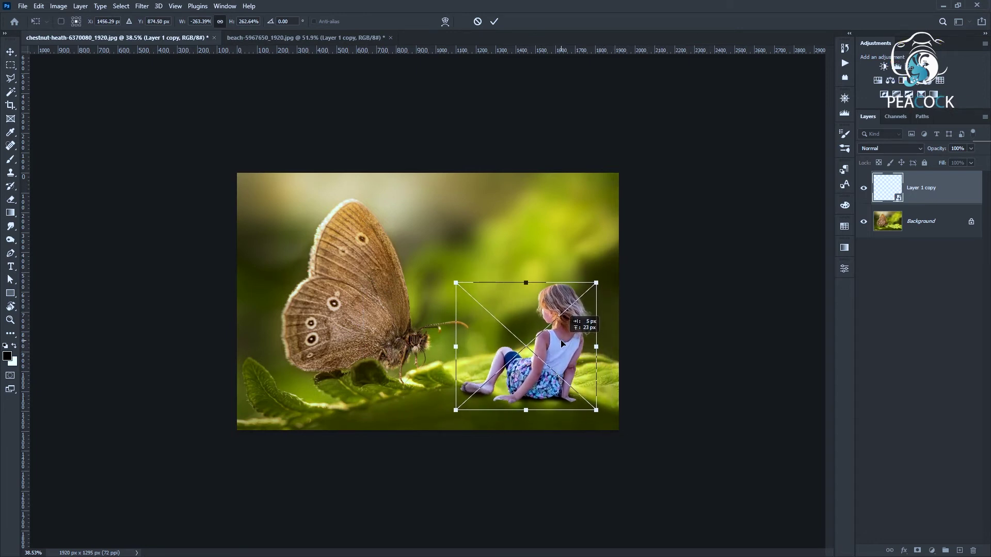
Position the girl on the leaf facing the butterfly and duplicate the butterfly Background layer.
scroll(up, 3)
scroll(down, 3)
scroll(up, 3)
key(ctrl+j)
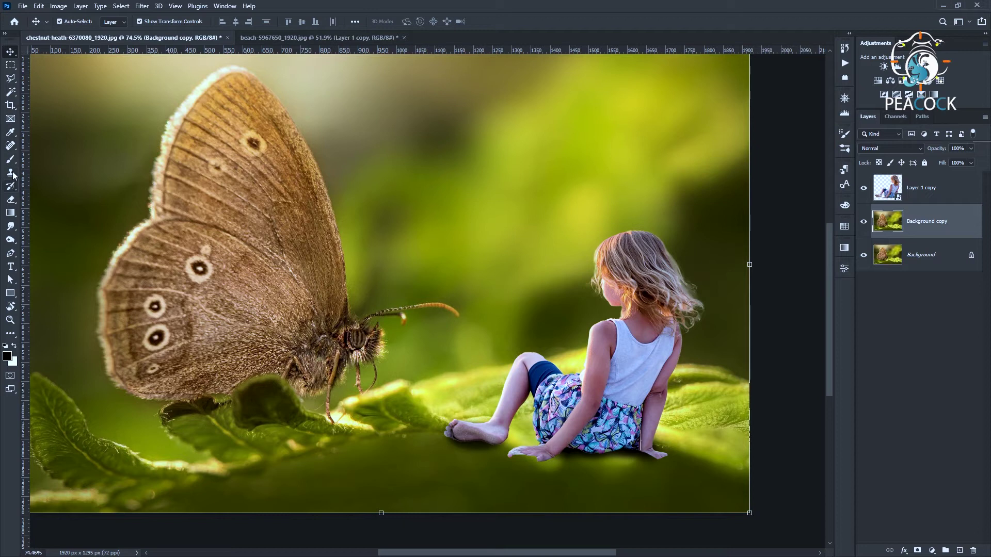
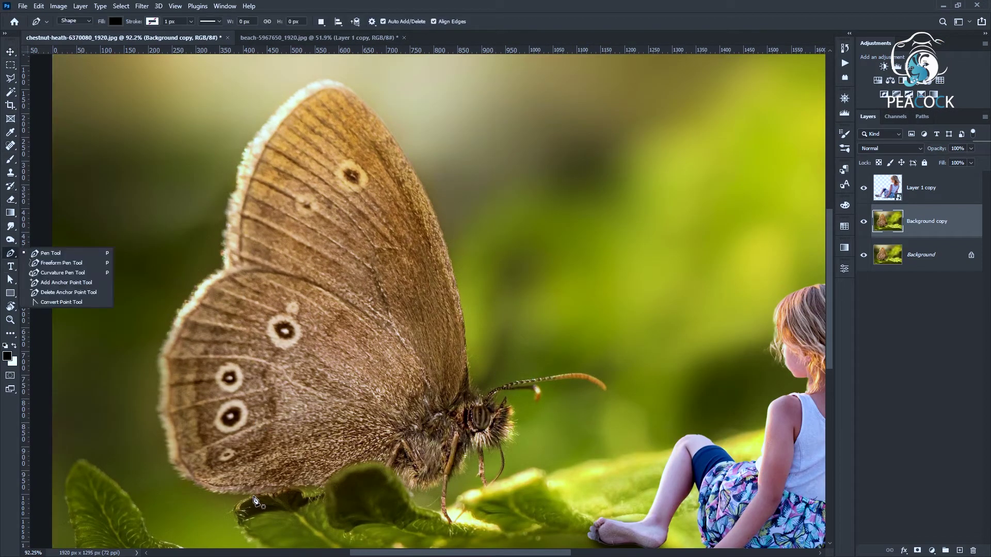
Start a Pen path and place anchor points along the butterfly wing's upper edge.
right_click(212, 498)
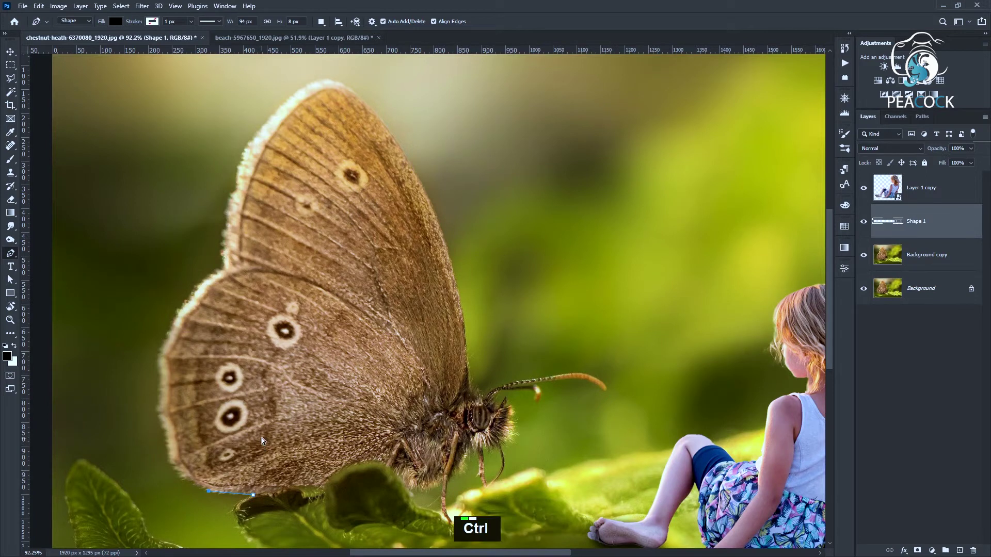
key(ctrl+z)
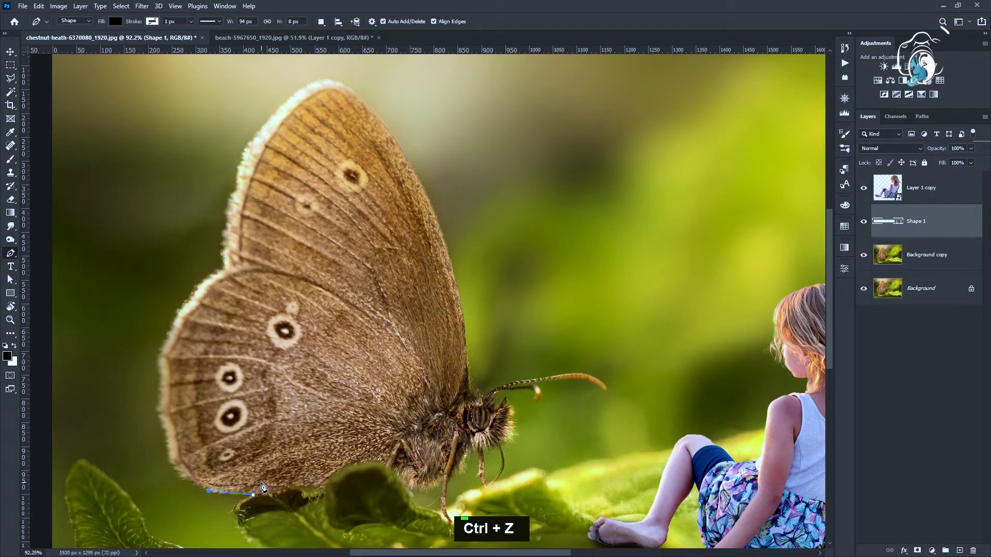
key(ctrl+z)
key(ctrl+z)
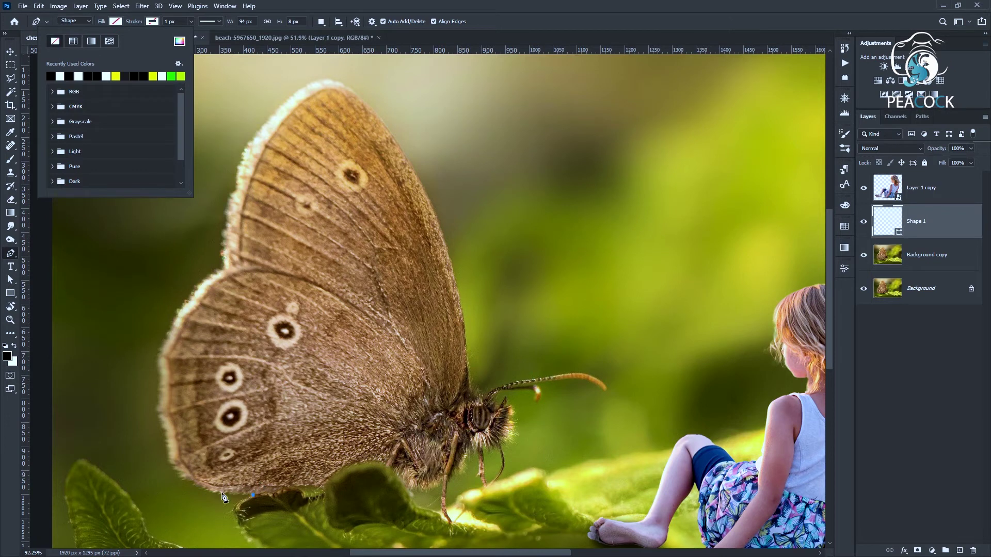
scroll(up, 3)
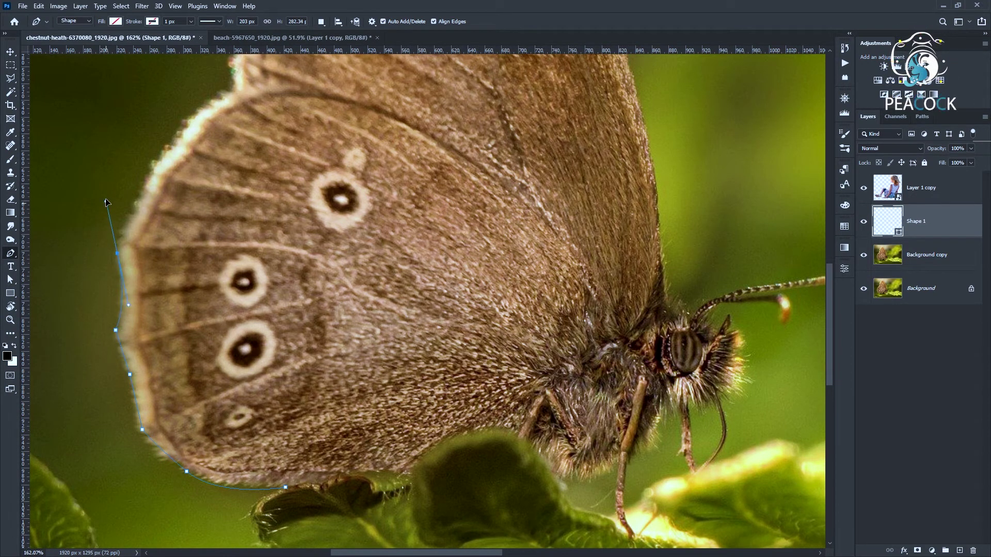
click(121, 259)
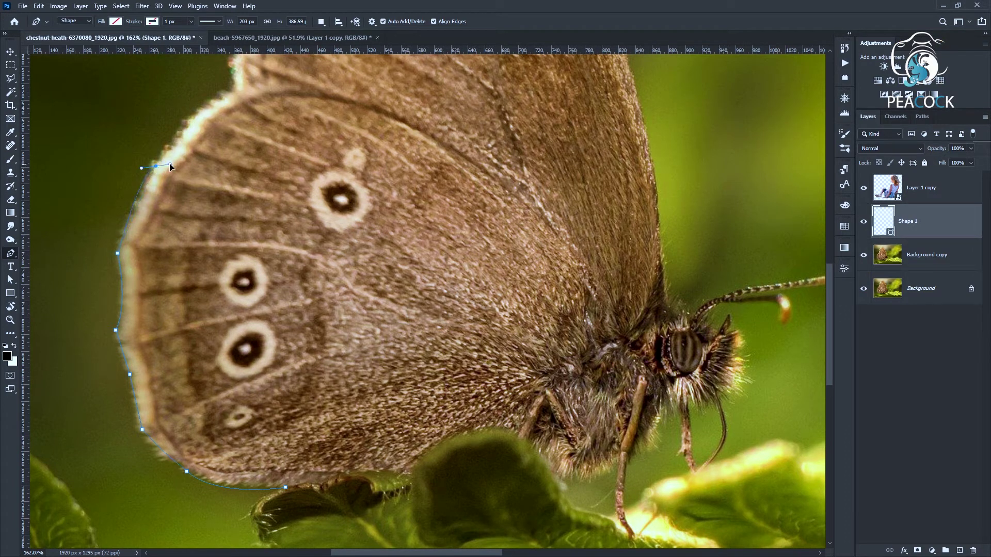
click(158, 172)
key(space)
click(182, 279)
key(ctrl+z)
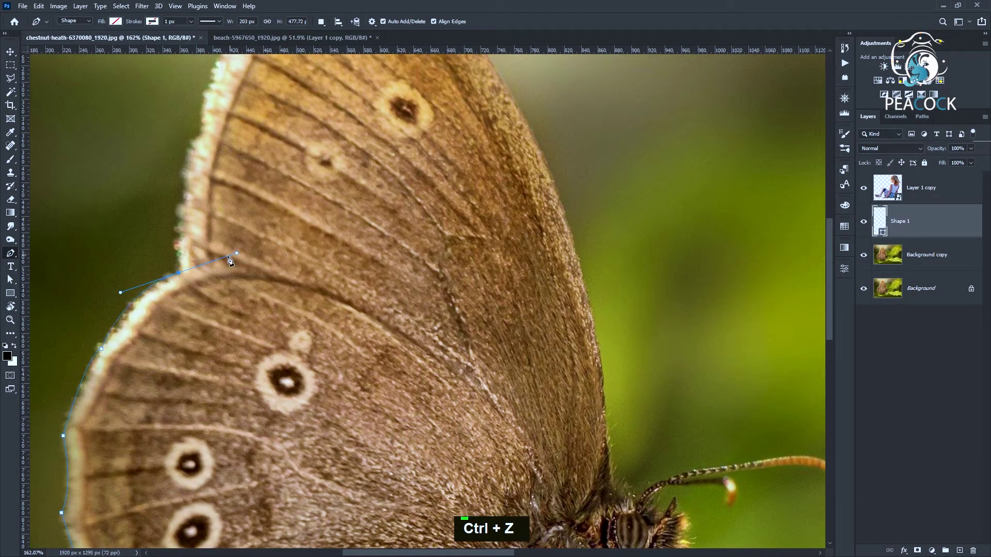
click(182, 278)
Continue the path over the wing tip and down its right edge toward the antenna base.
scroll(up, 3)
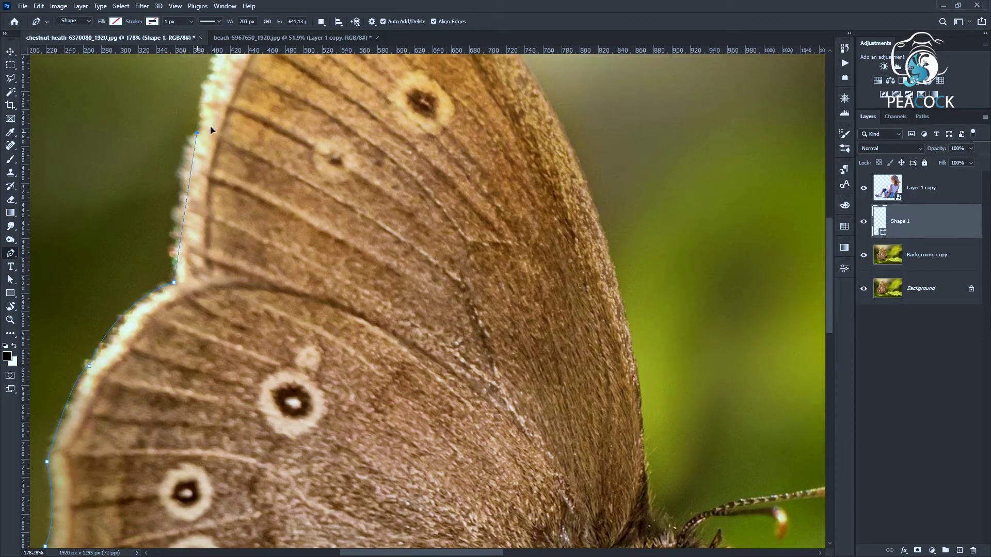
key(space)
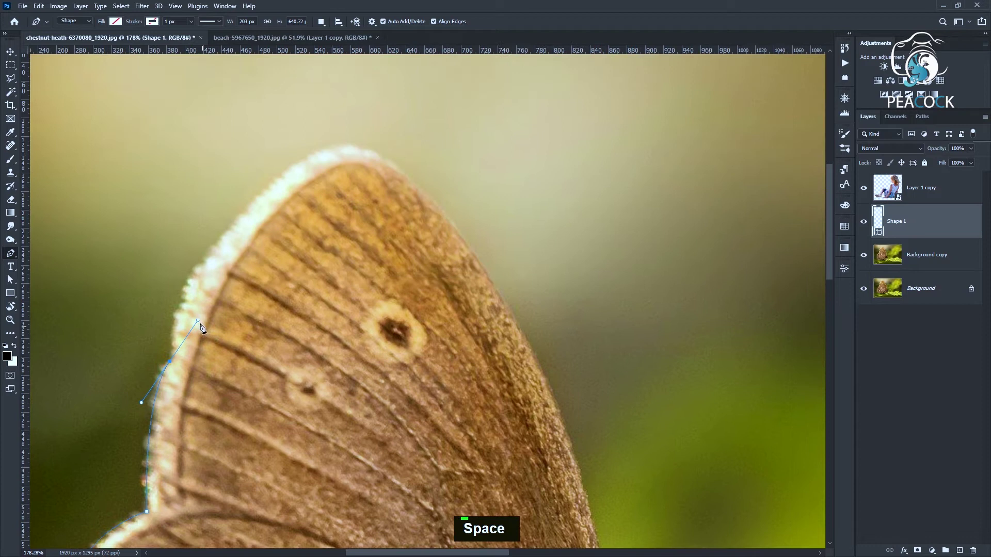
click(174, 366)
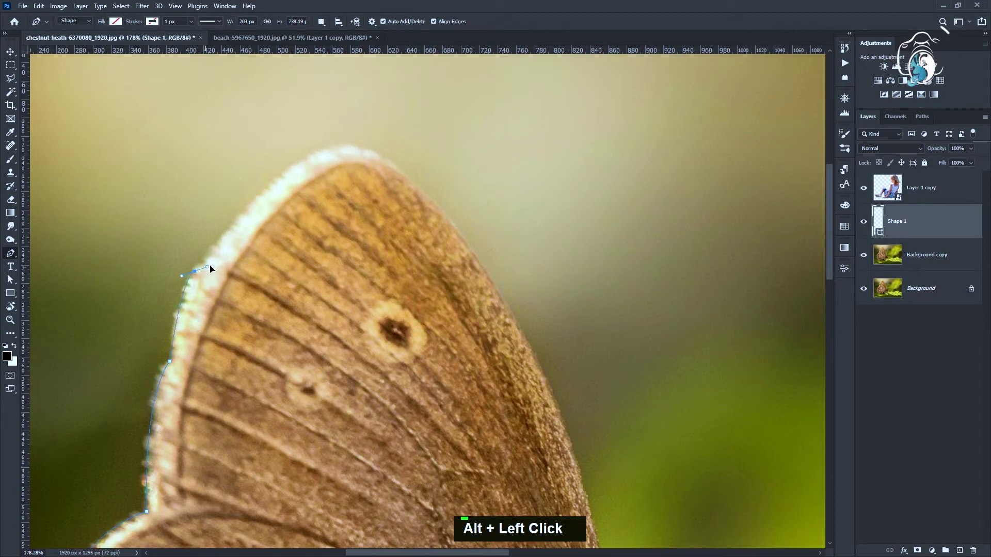
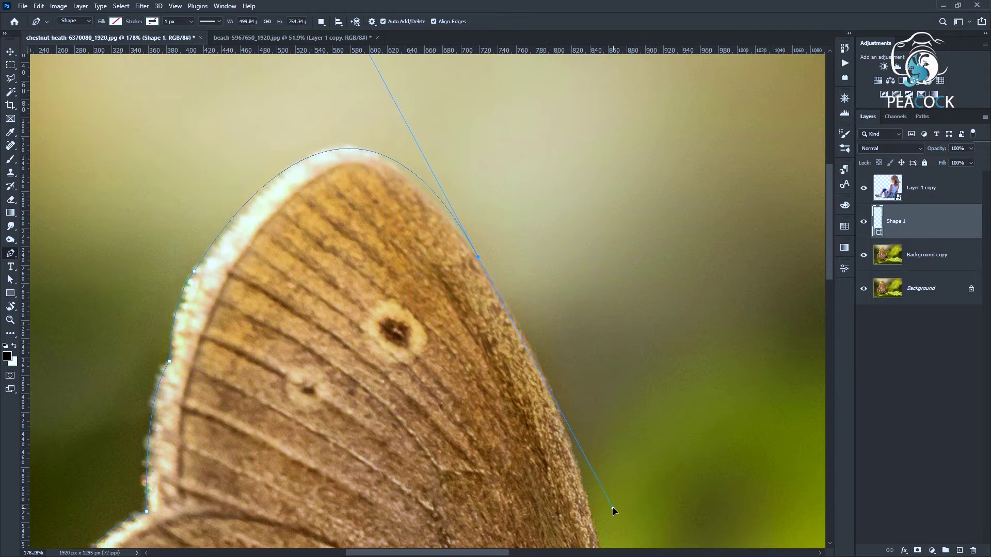
key(ctrl+z)
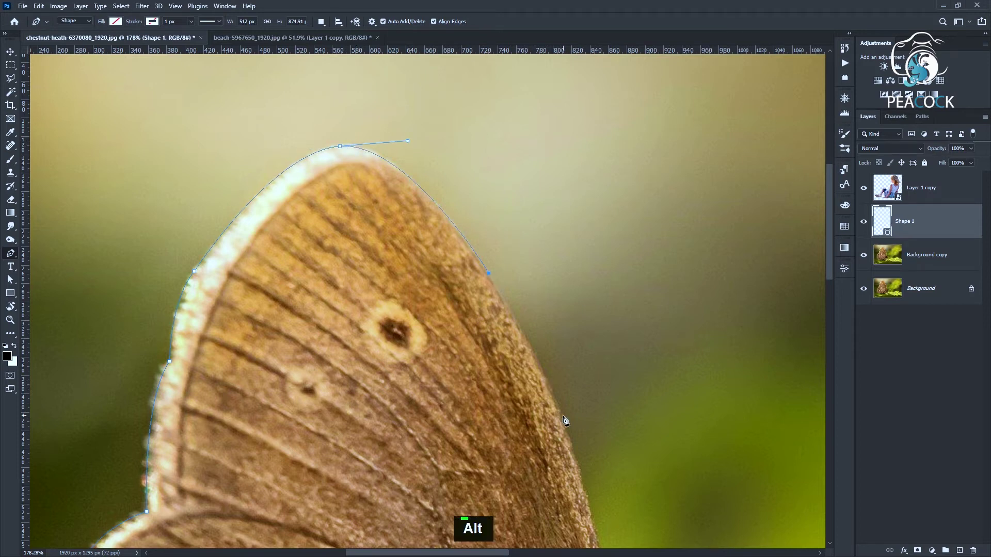
key(space)
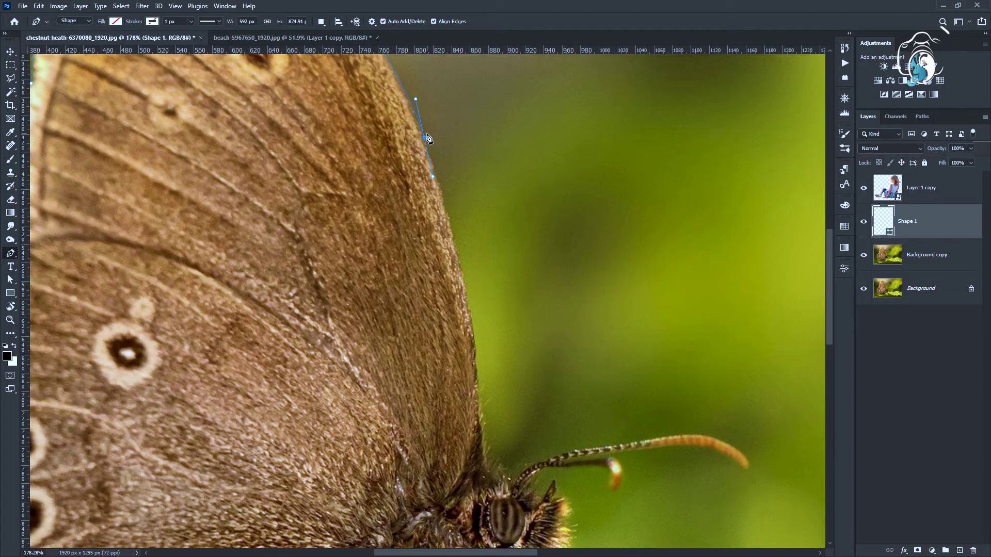
click(430, 144)
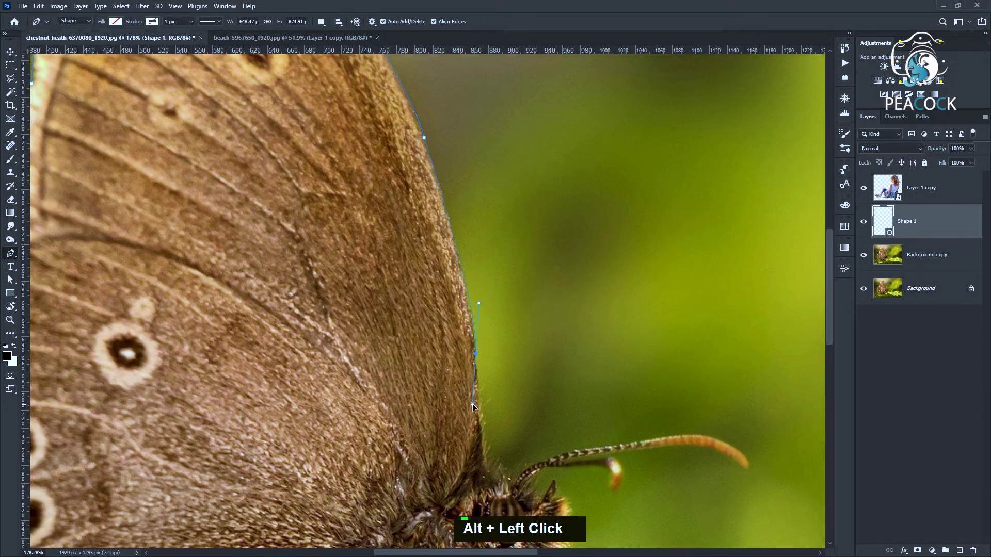
click(480, 362)
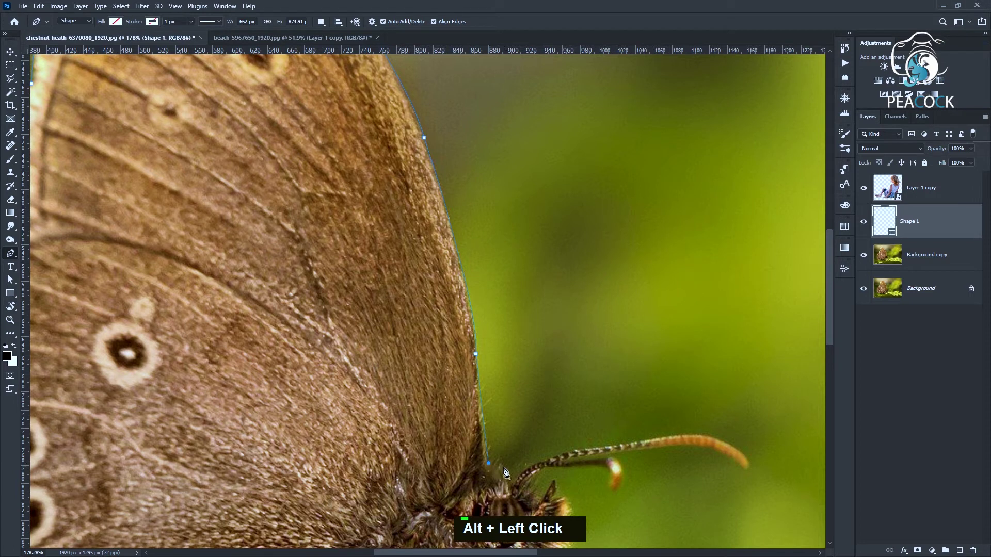
Trace the outline out along the long antenna to its tip and back along its underside.
scroll(up, 3)
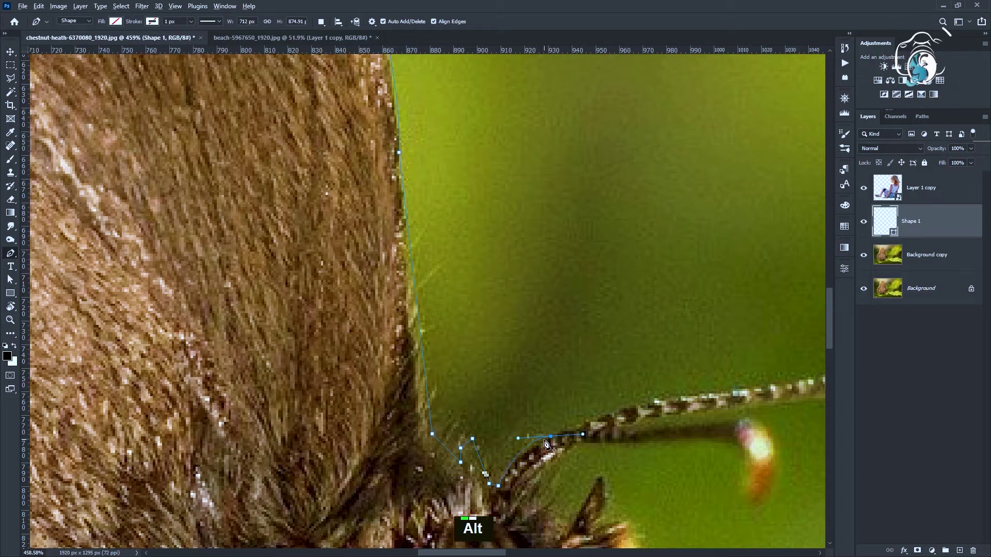
click(556, 441)
key(ctrl+z)
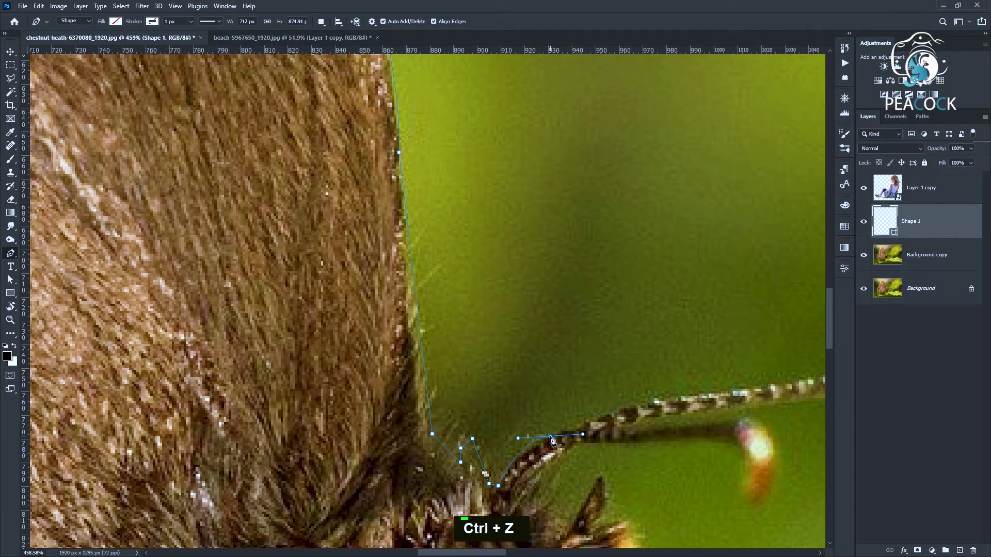
click(553, 441)
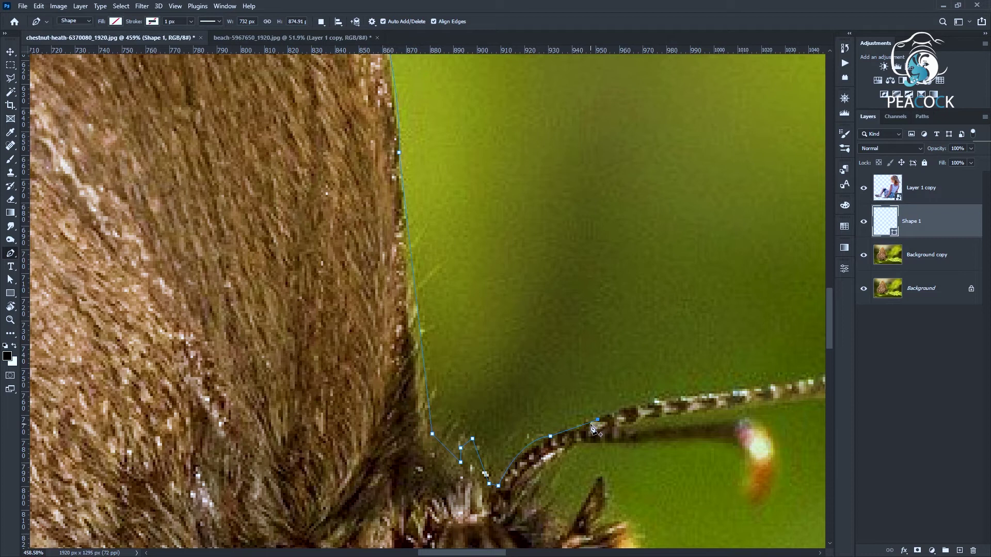
click(722, 400)
key(space)
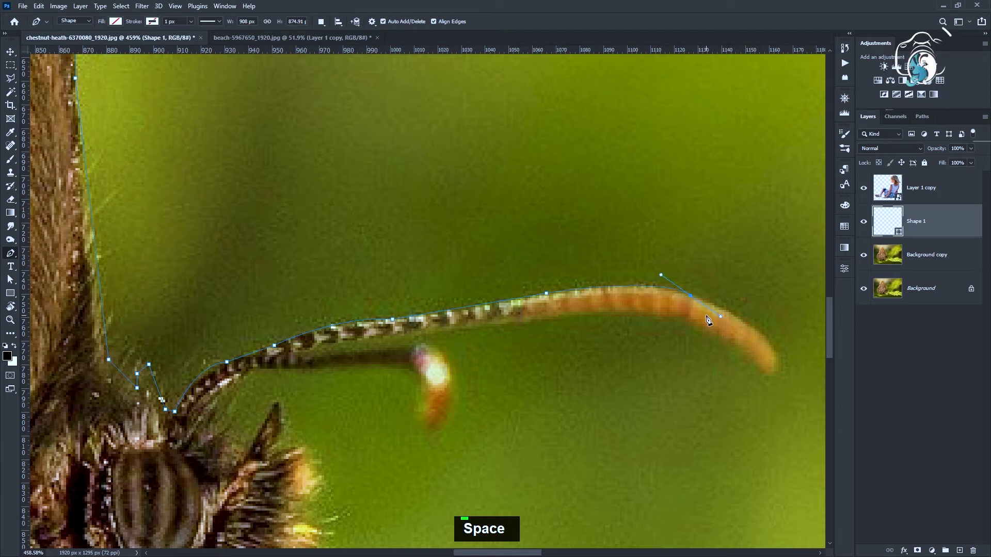
click(694, 300)
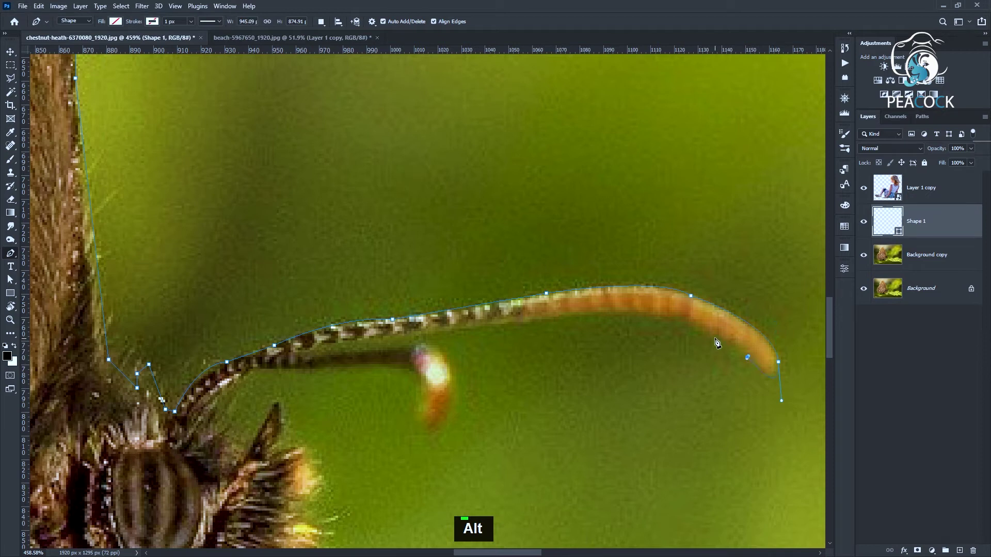
key(ctrl+z)
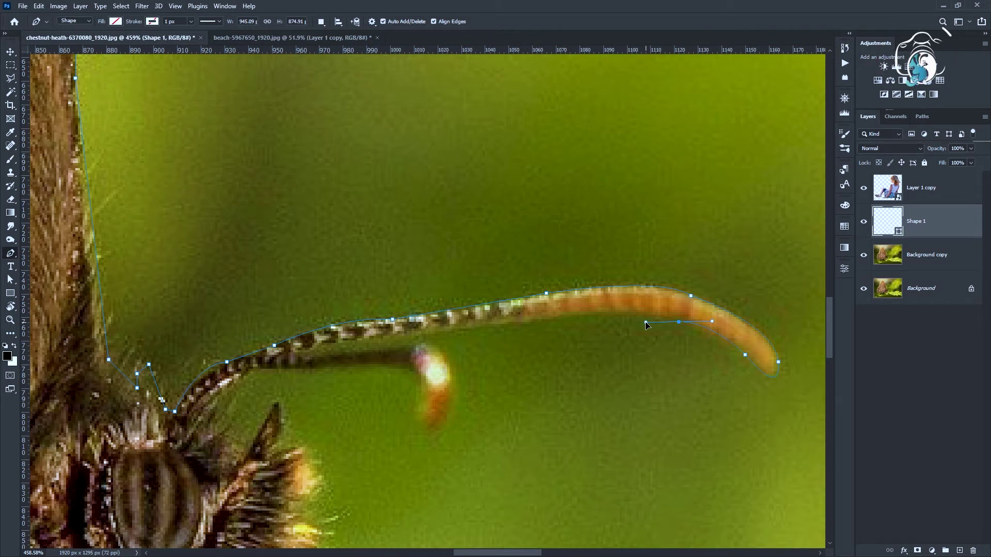
click(681, 327)
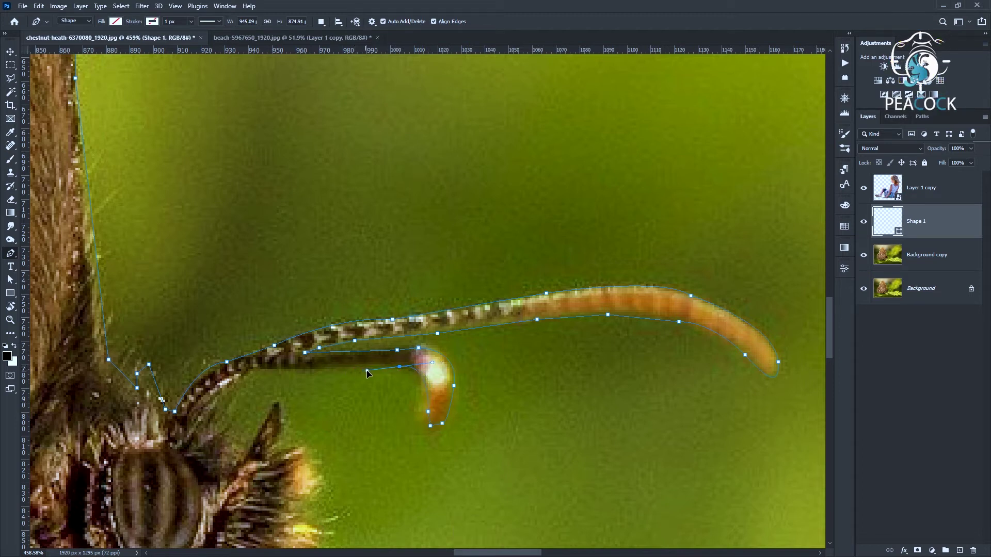
Trace around the shorter second antenna and the small pointed feeler toward the head.
click(403, 375)
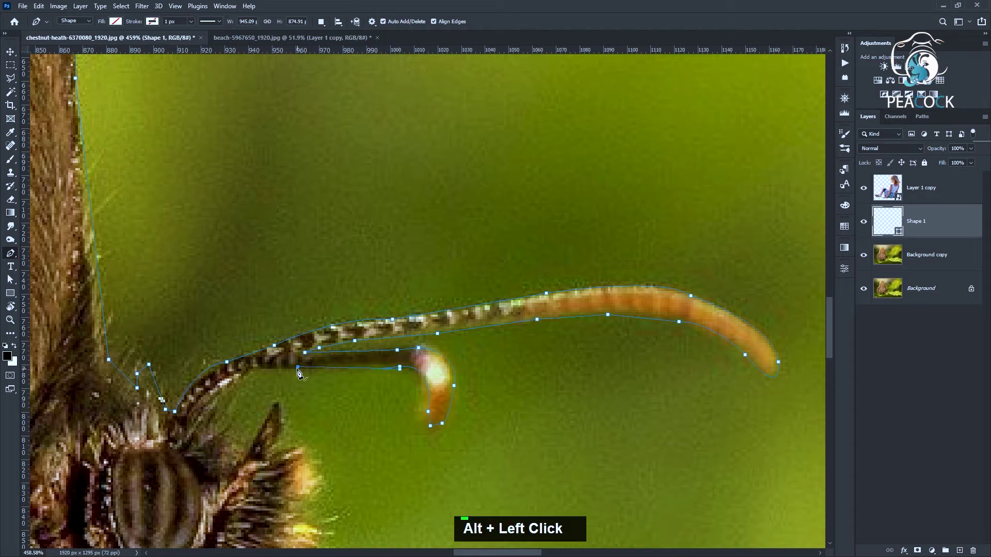
key(ctrl+z)
key(ctrl+z)
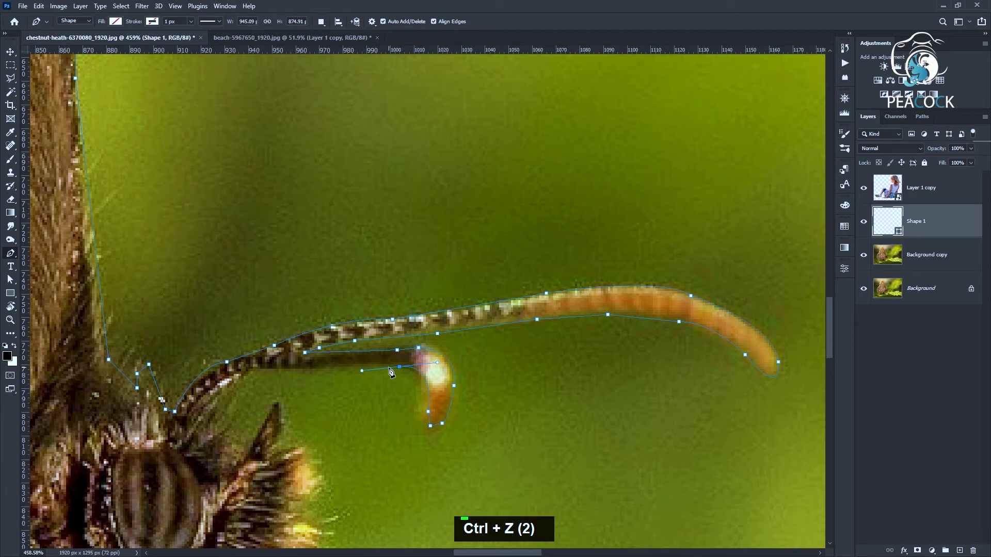
click(404, 372)
key(ctrl+z)
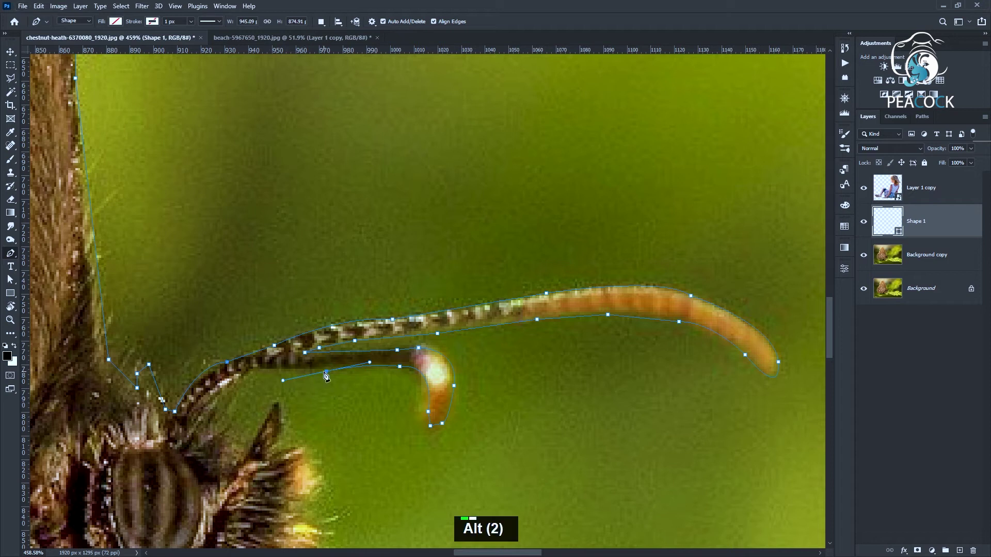
click(331, 378)
click(237, 390)
click(282, 407)
click(280, 451)
Trace around the fuzzy head hairs and both legs down to where the rear leg meets the leaf.
key(ctrl+z)
click(282, 455)
double_click(320, 494)
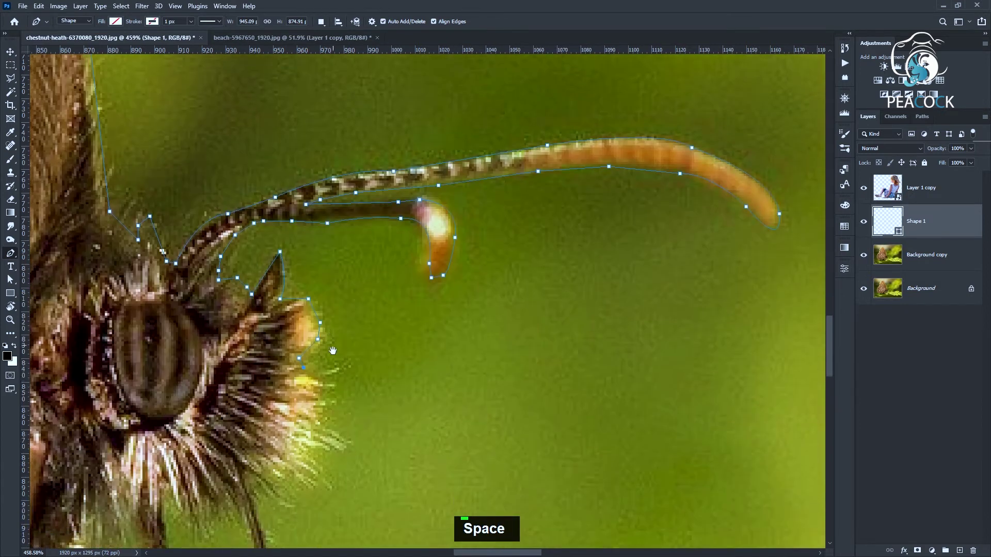
double_click(337, 441)
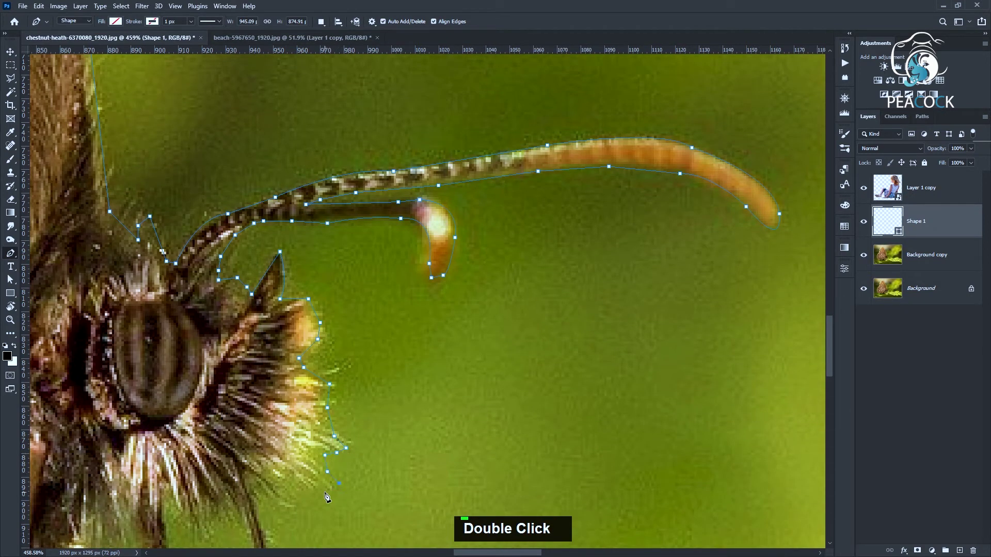
key(space)
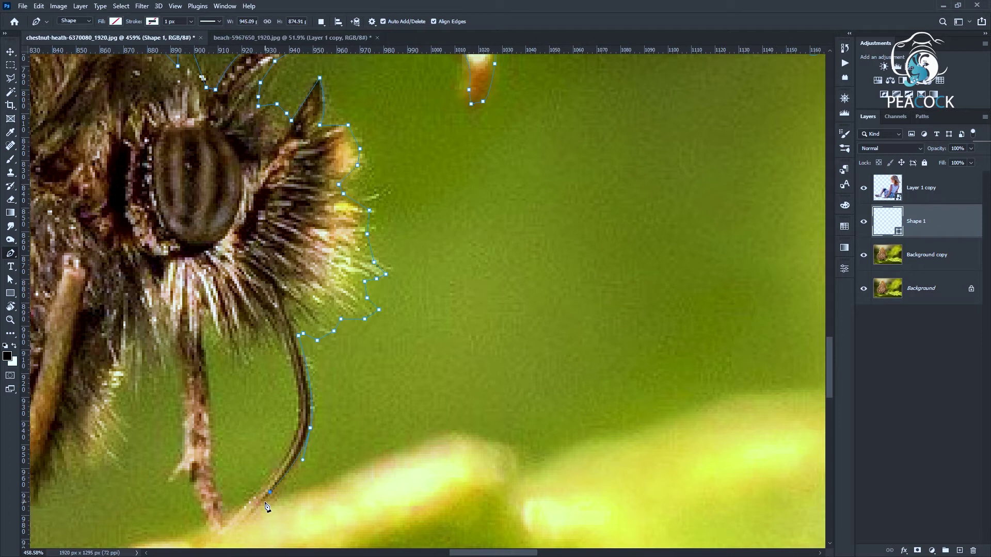
key(space)
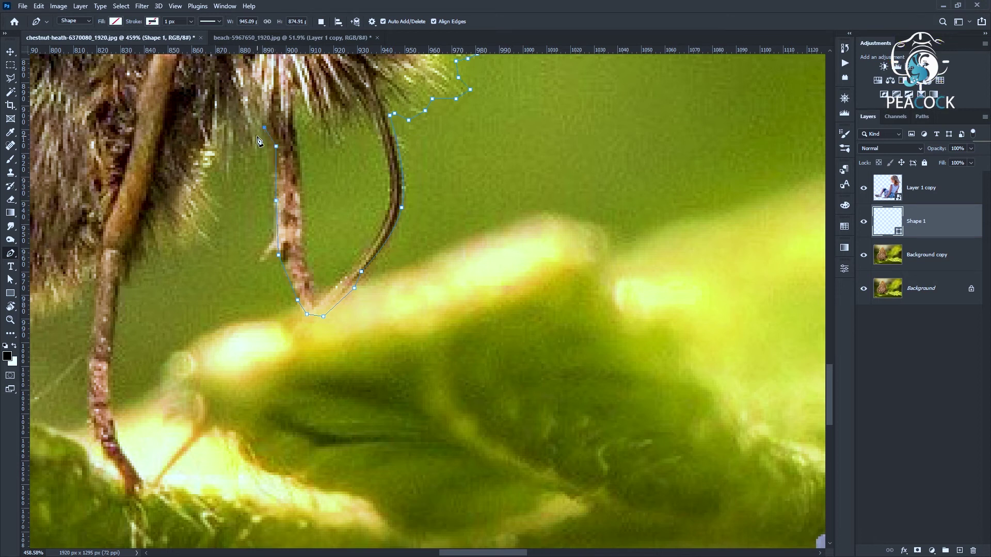
double_click(250, 175)
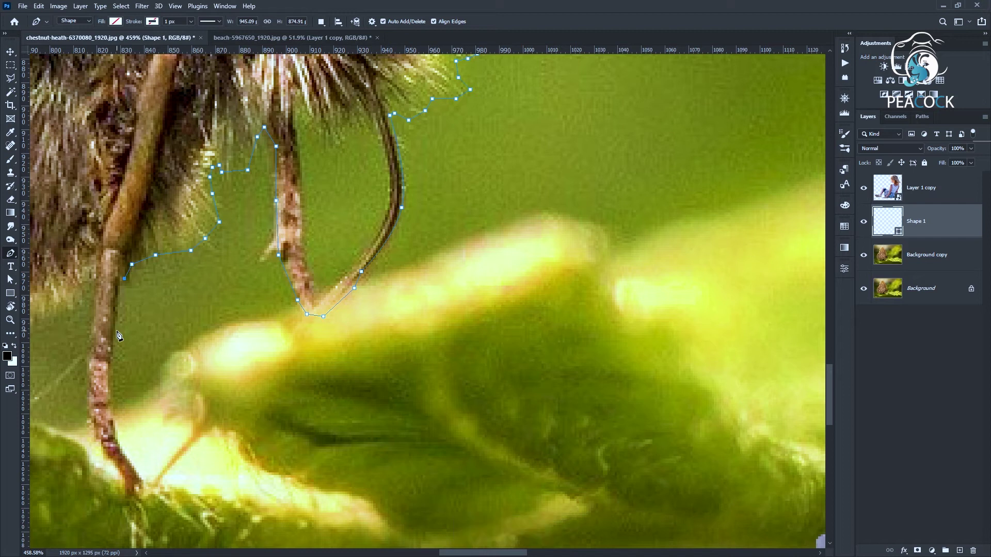
key(space)
click(121, 435)
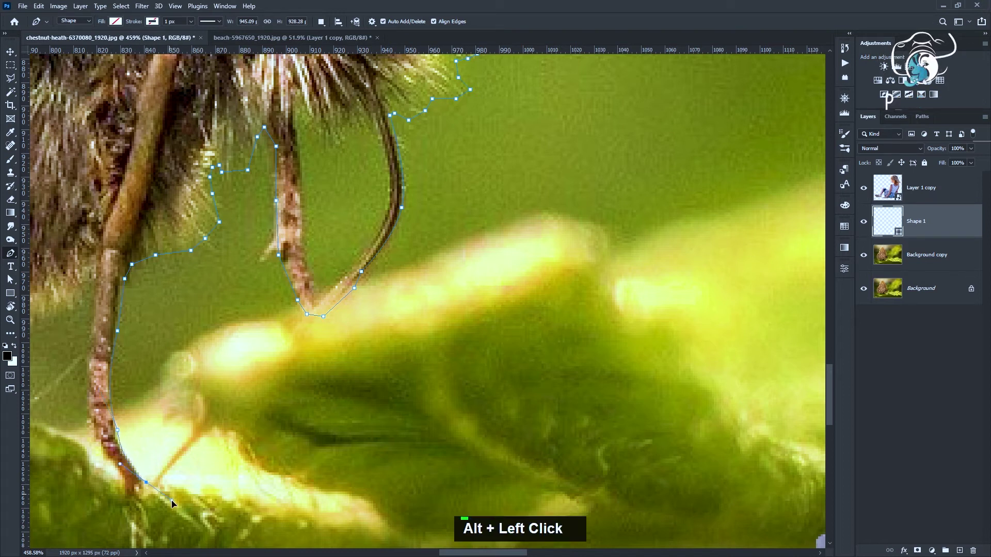
click(150, 485)
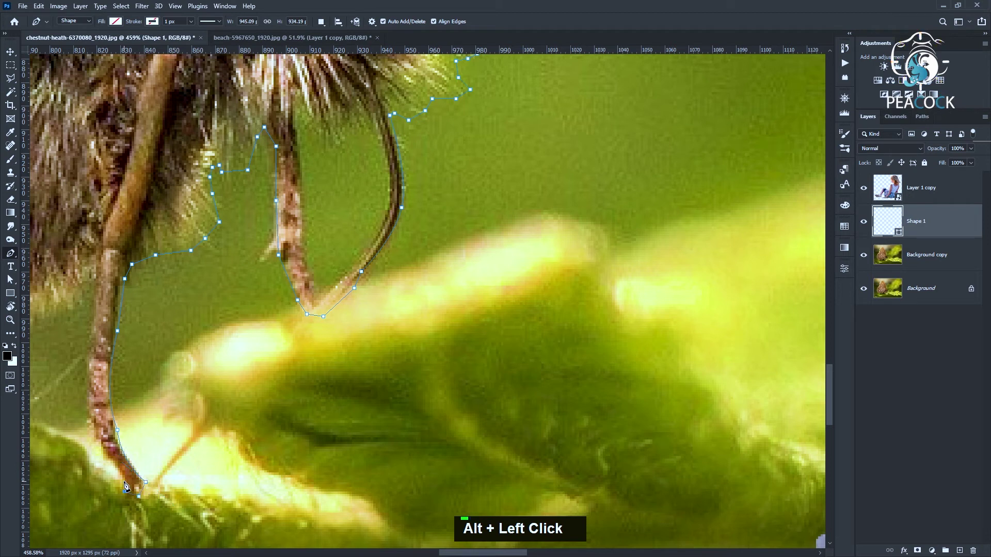
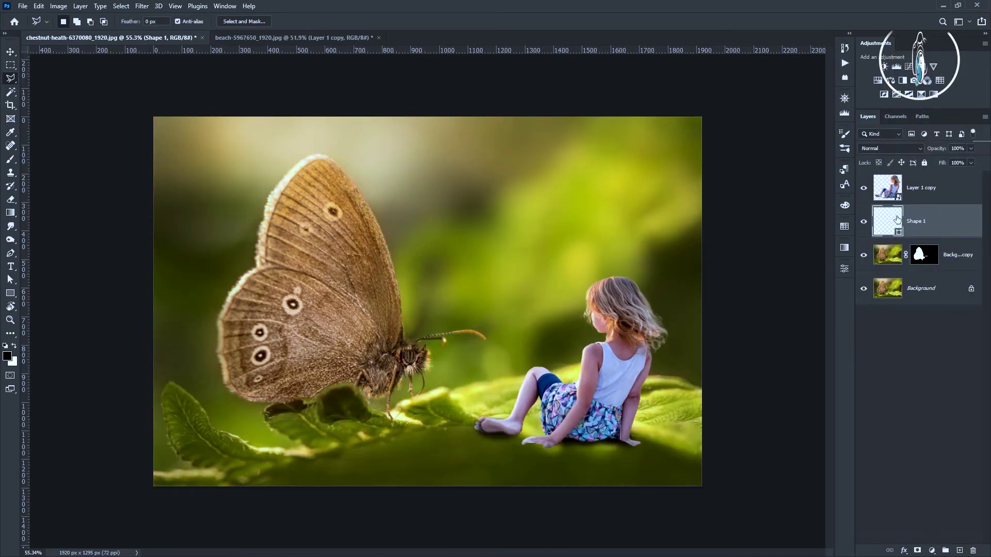
Delete the Shape 1 tracing layer after masking the butterfly cutout.
key(Delete)
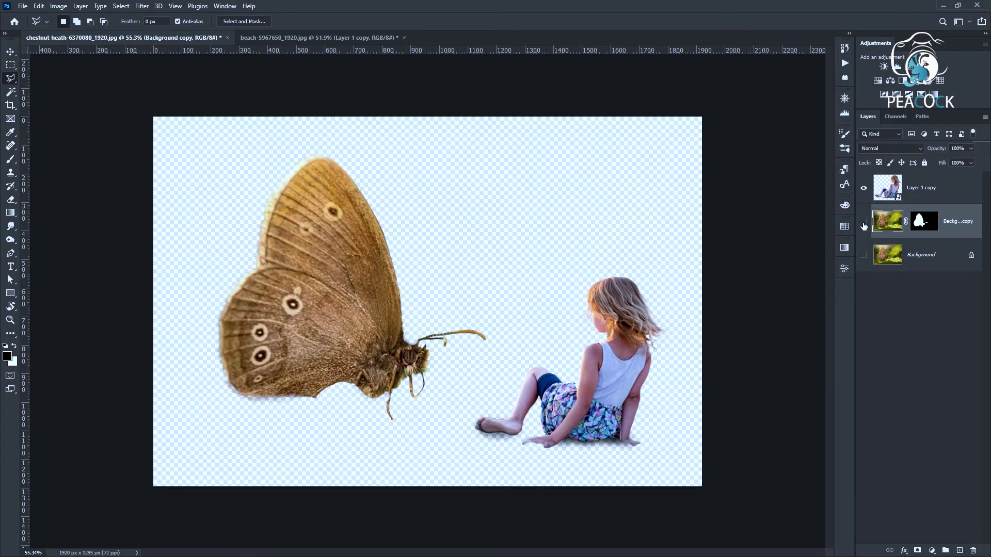
Add Color Lookup, Hue/Saturation at -50 saturation and Levels adjustments to darken the leaf backdrop.
right_click(960, 227)
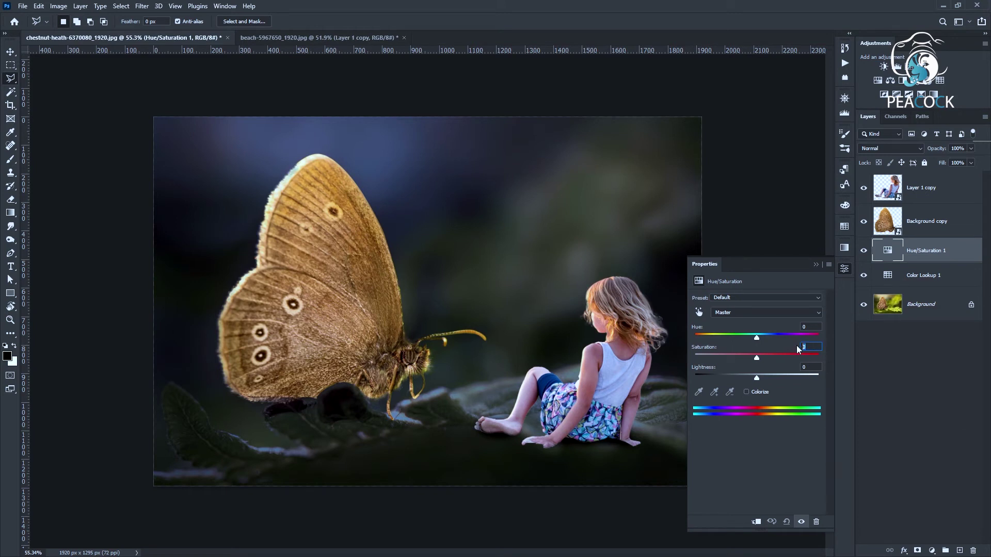
text(30)
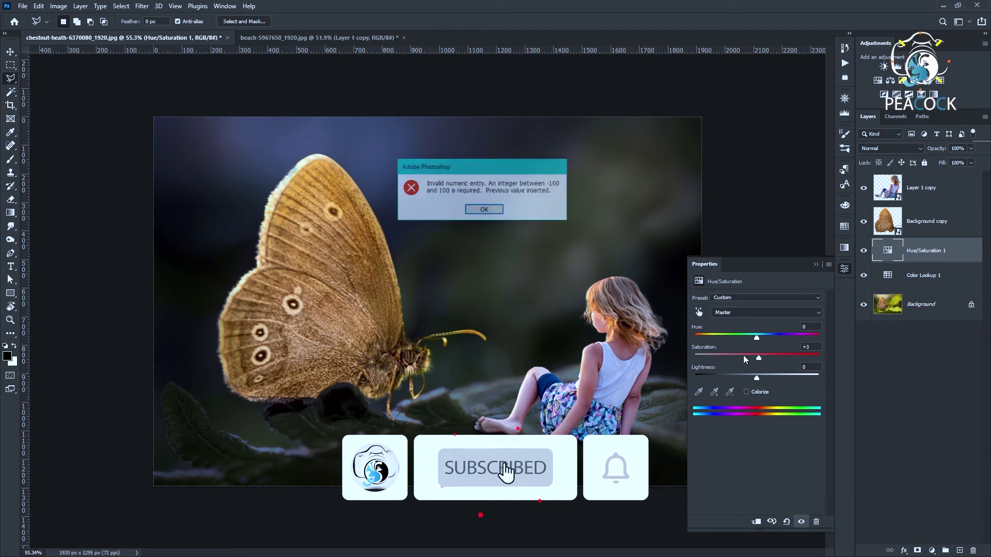
right_click(741, 360)
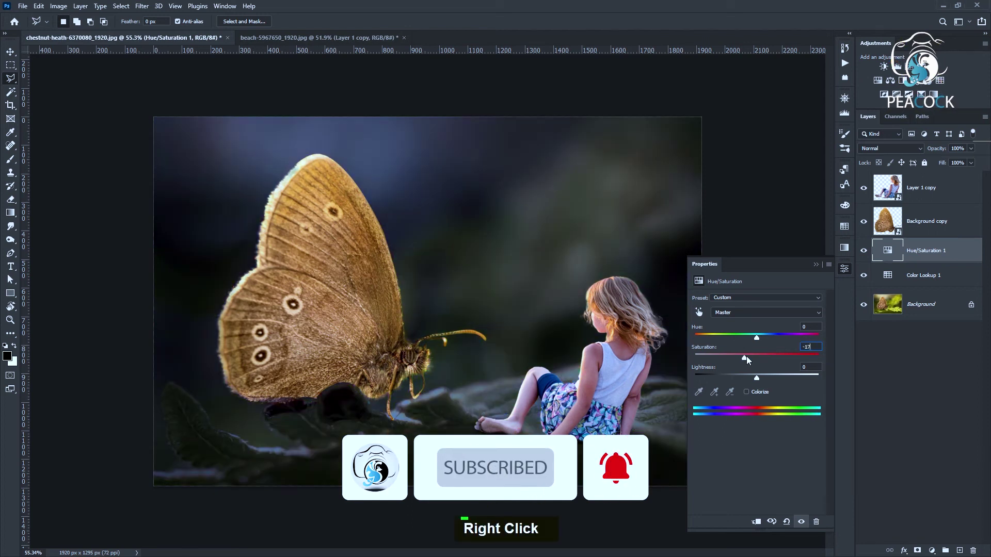
text(-50)
key(Return)
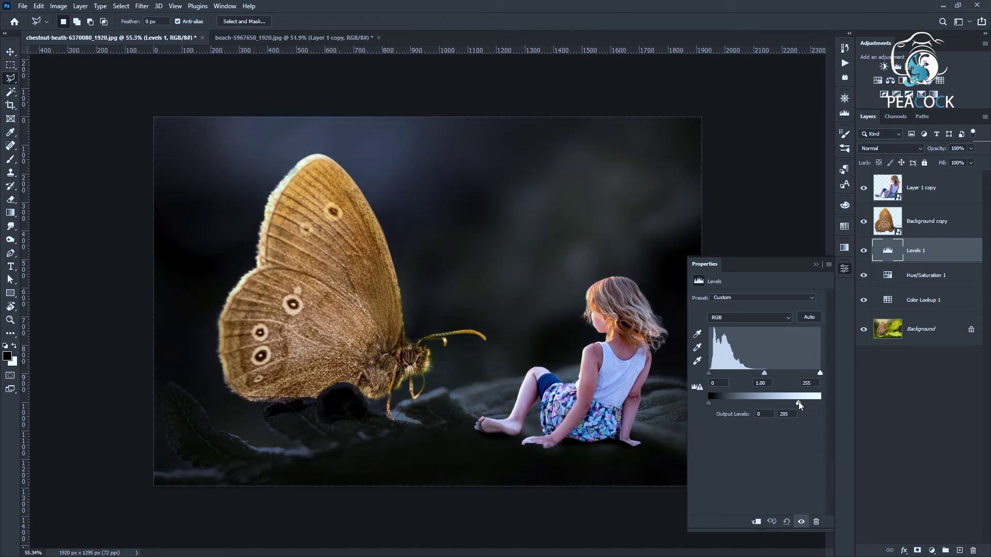
double_click(815, 272)
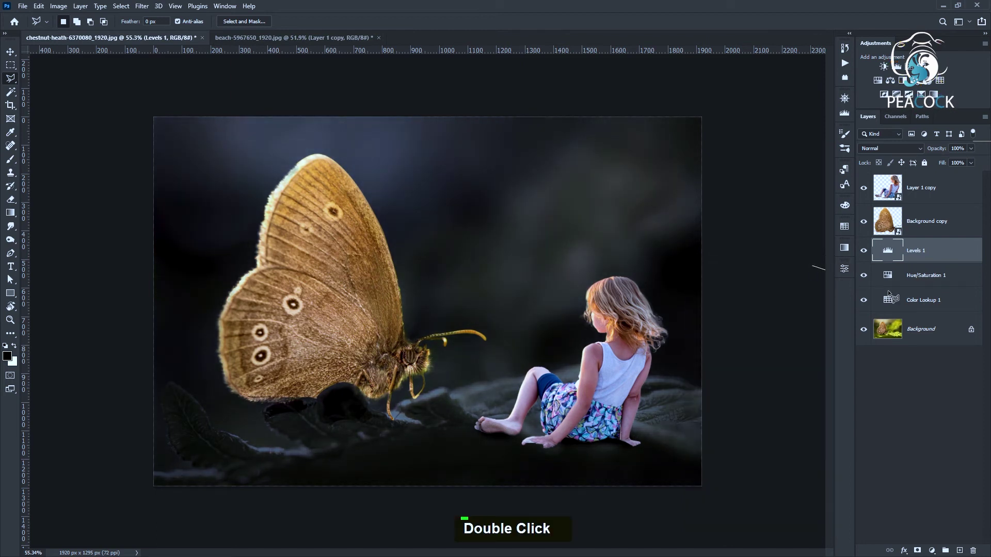
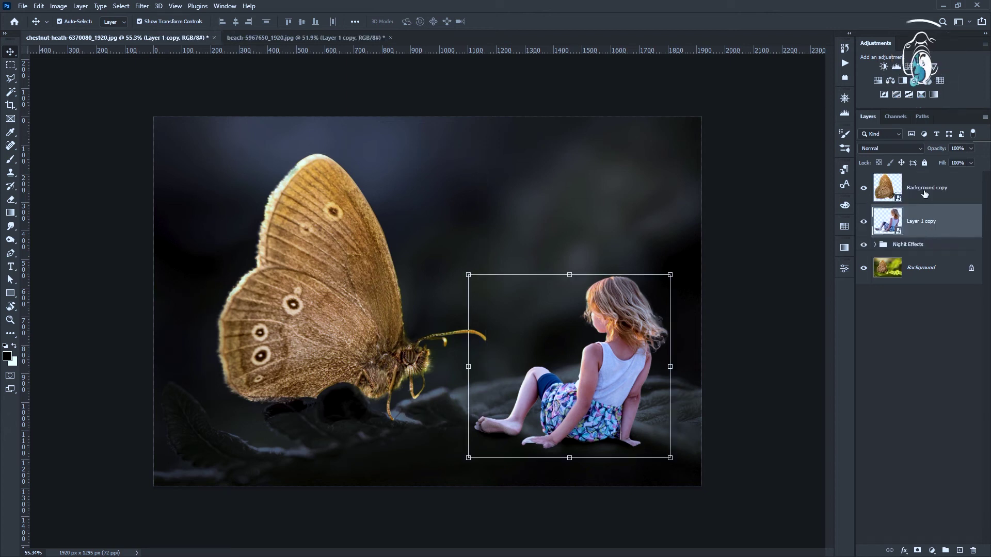
Group the butterfly layer with Ctrl+G and rename the group 'Butterfly Glow'.
key(ctrl+g)
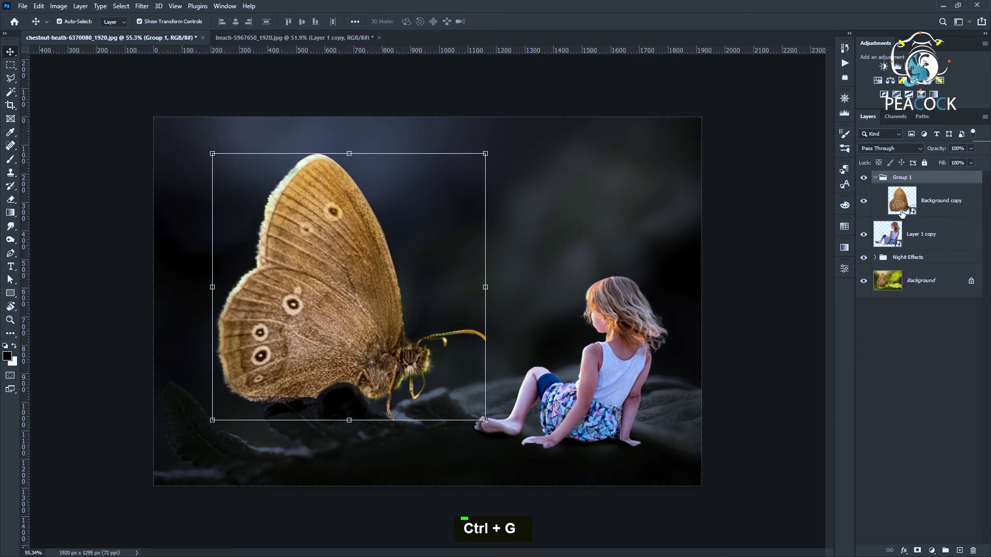
double_click(902, 184)
text(butt)
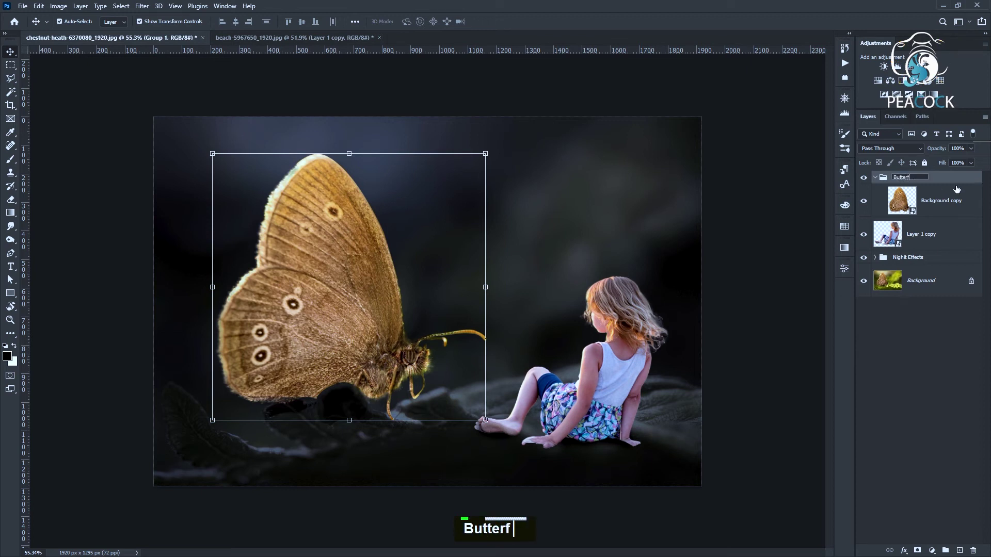
text(erfly glo)
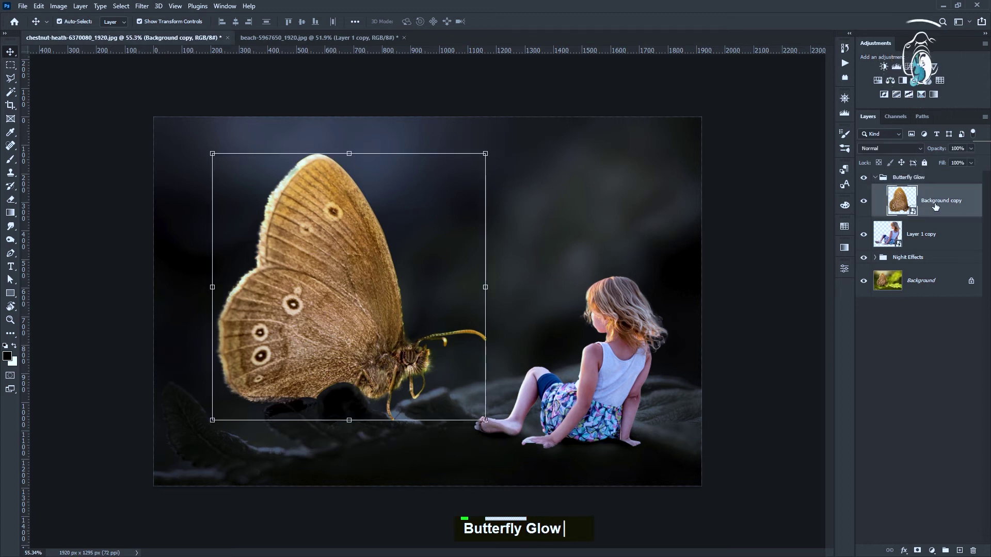
Duplicate the butterfly as a Linear Dodge (Add) copy with a 5 px Gaussian Blur.
key(ctrl+j)
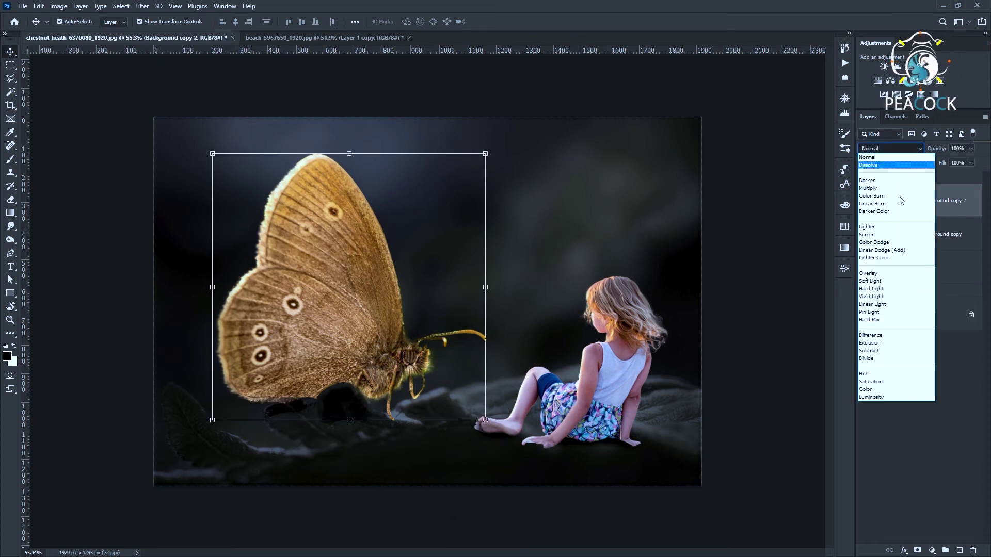
key(space)
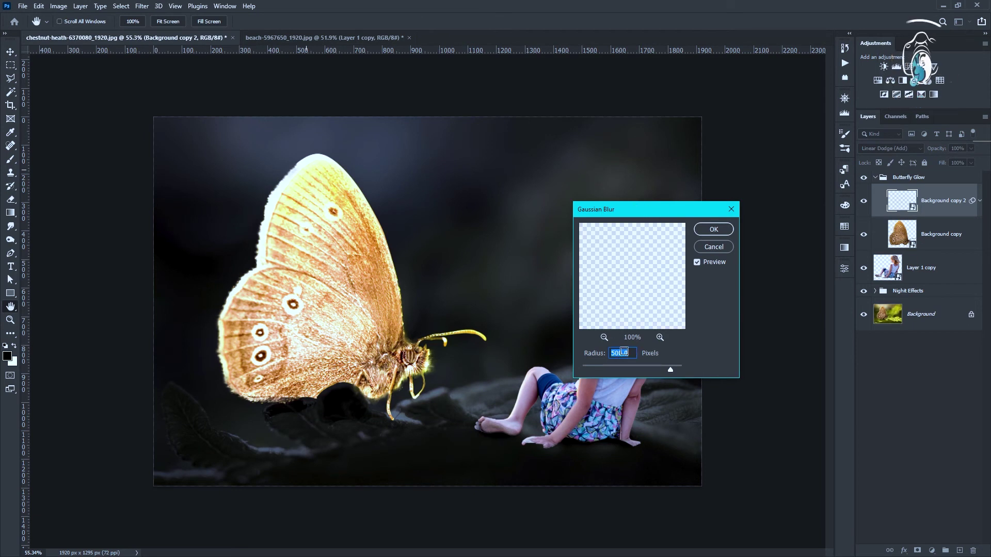
text(5)
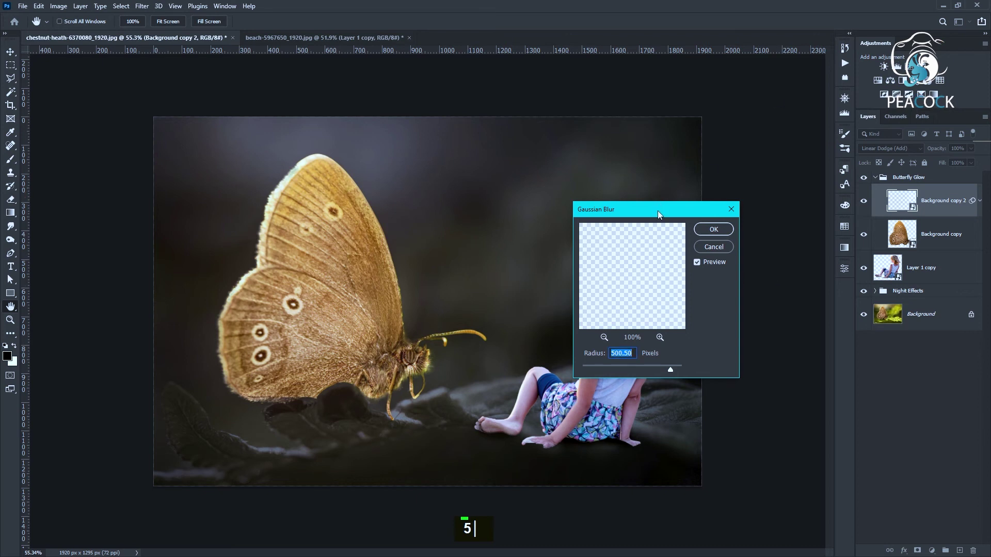
text(5)
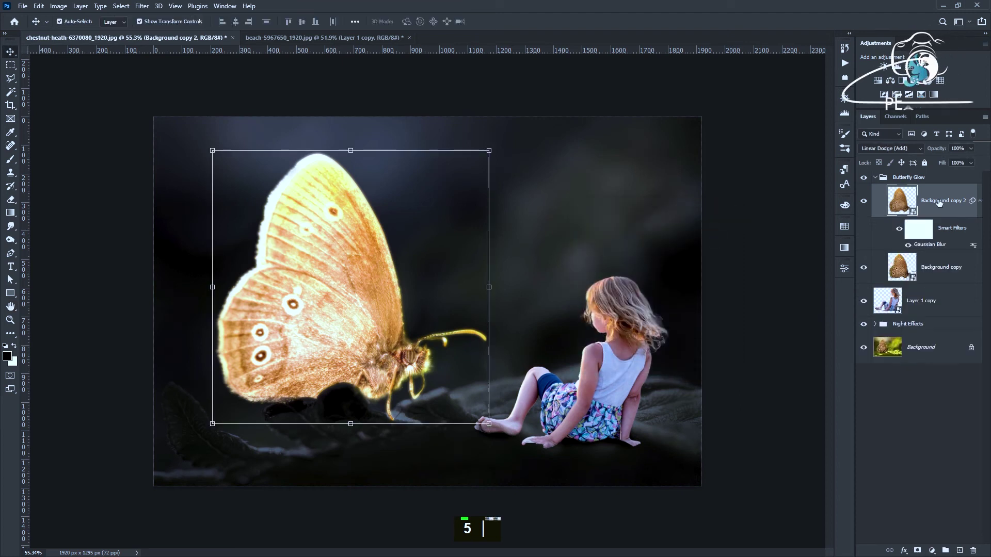
Duplicate the glow copy twice more, blurring them at 250 px and 500 px radii.
key(ctrl+j)
double_click(926, 250)
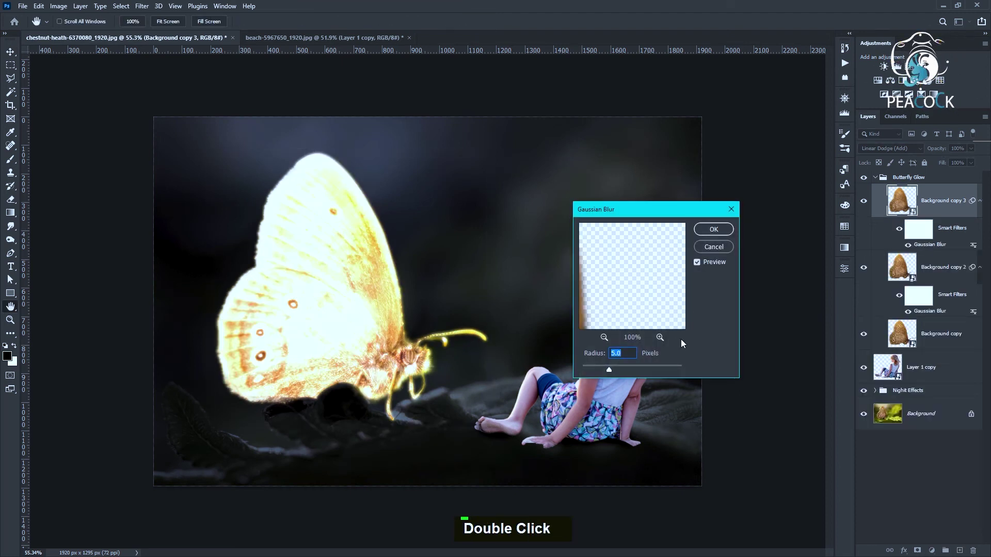
text(250)
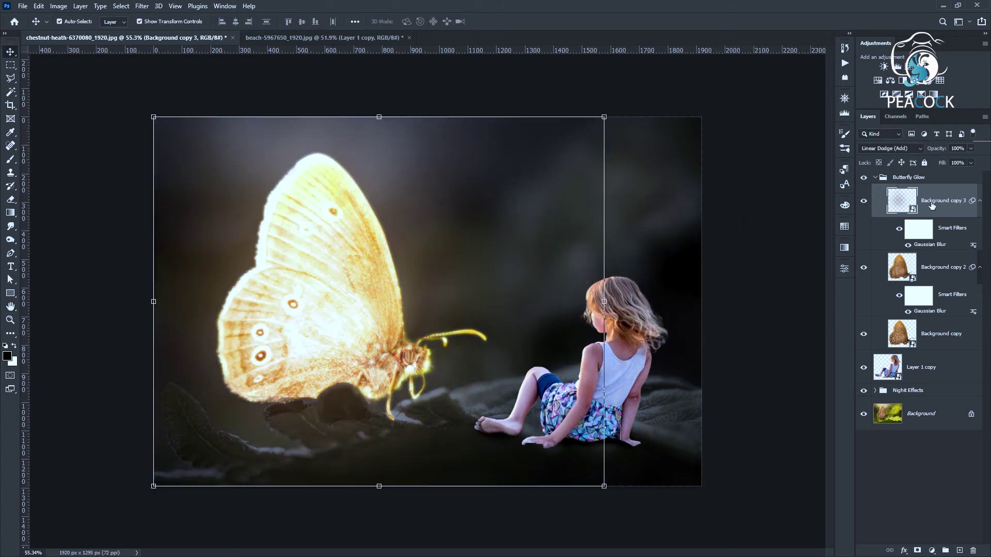
key(ctrl+j)
double_click(932, 251)
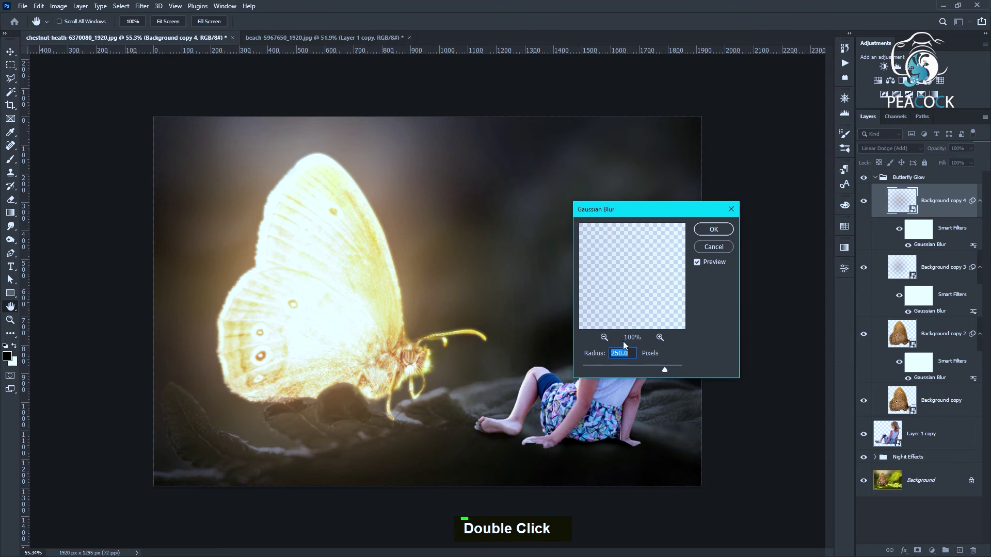
text(500)
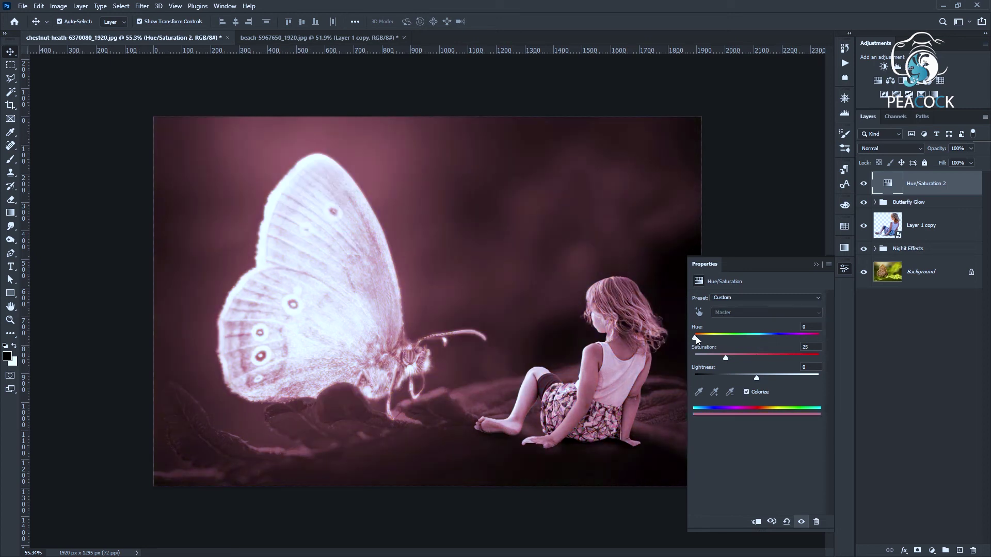
Colorize the clipped Hue/Saturation on Butterfly Glow to Hue 30, Saturation 80, Lightness 30.
double_click(757, 532)
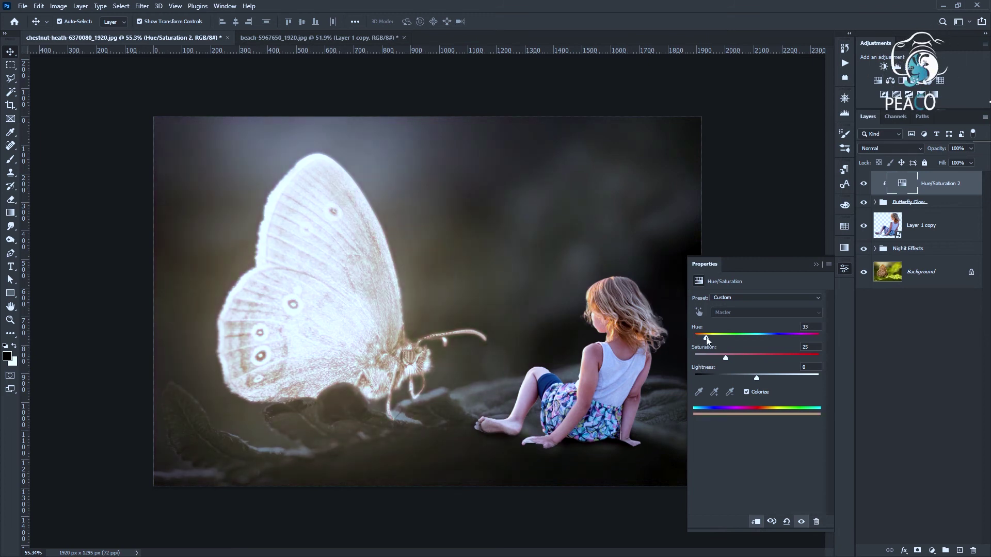
right_click(809, 365)
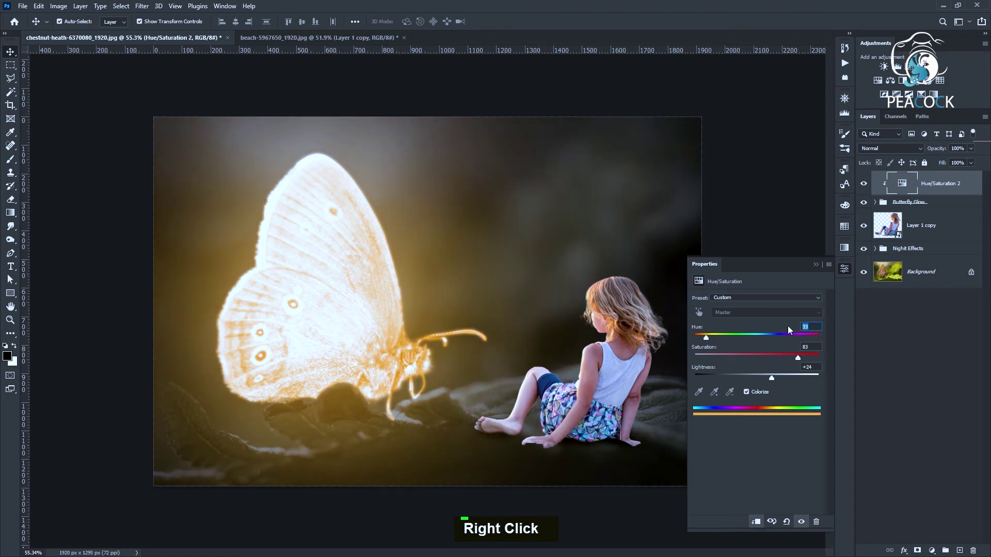
text(30)
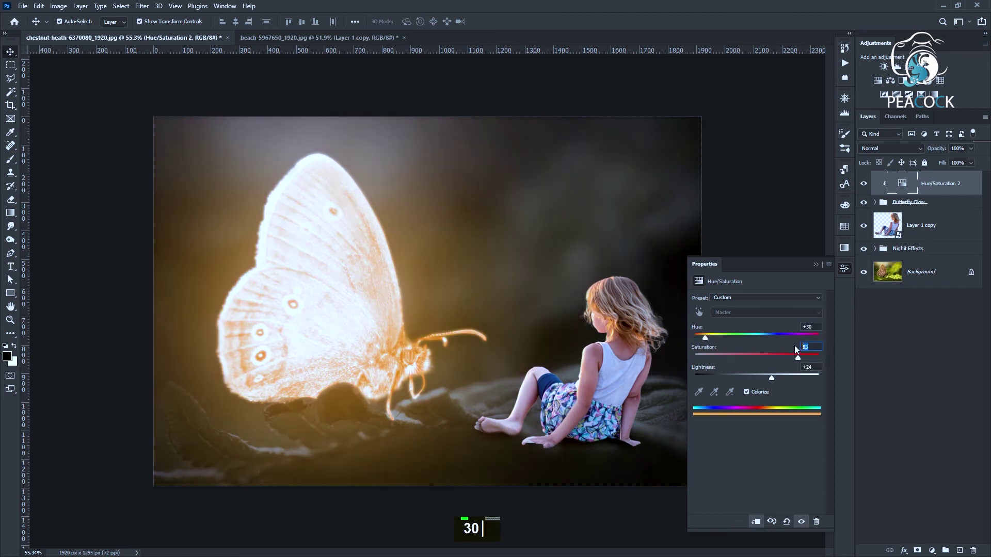
text(0)
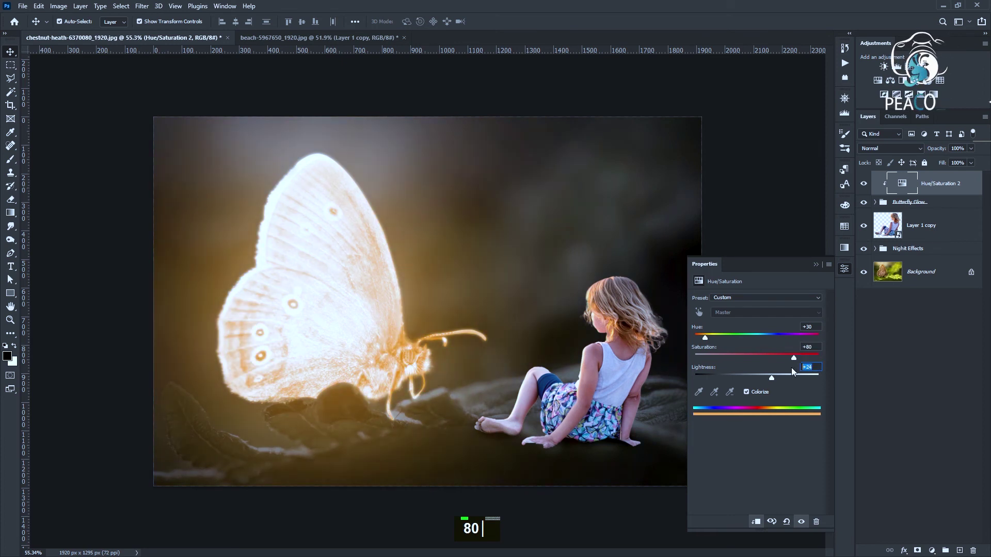
text(0)
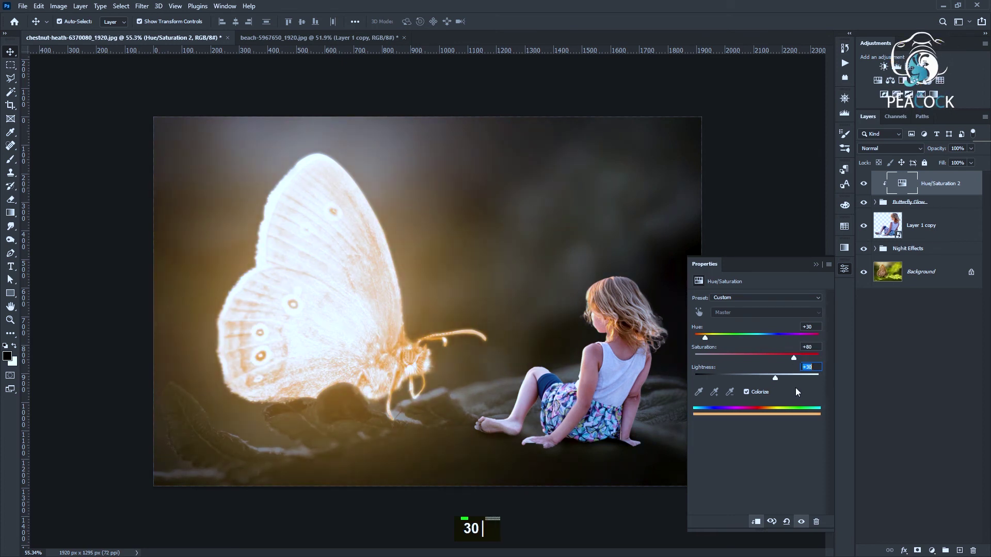
scroll(down, 3)
scroll(up, 3)
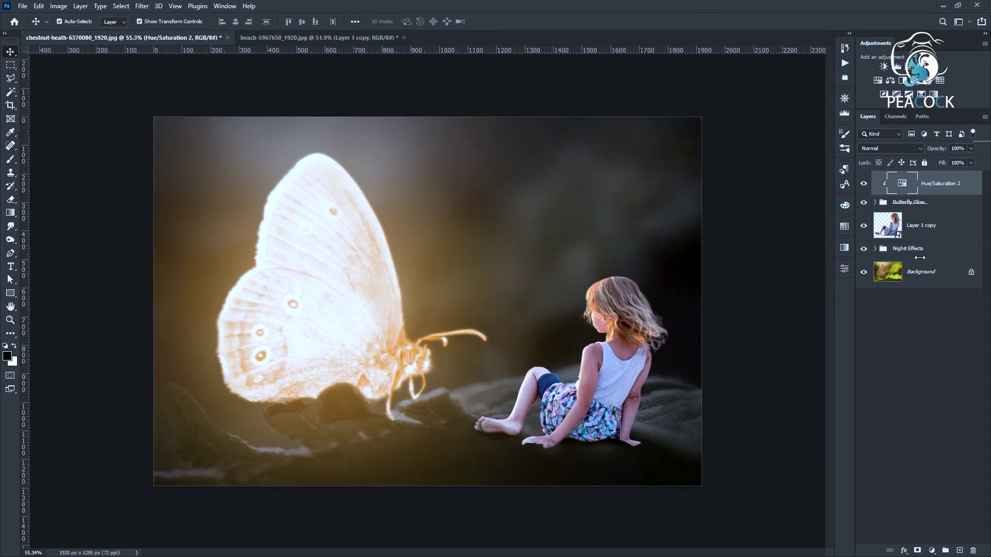
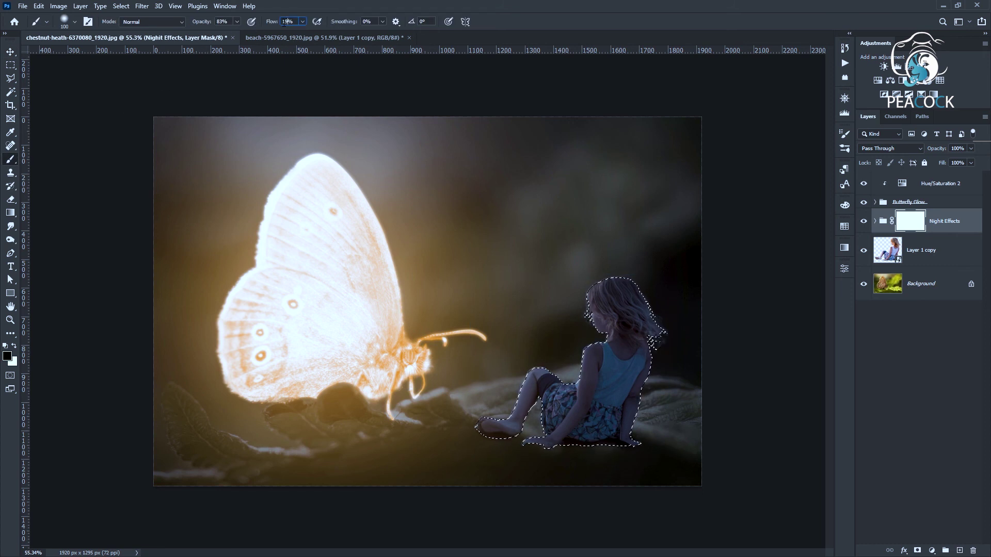
Set a soft, low-flow brush for painting the Night Effects layer mask.
text(20)
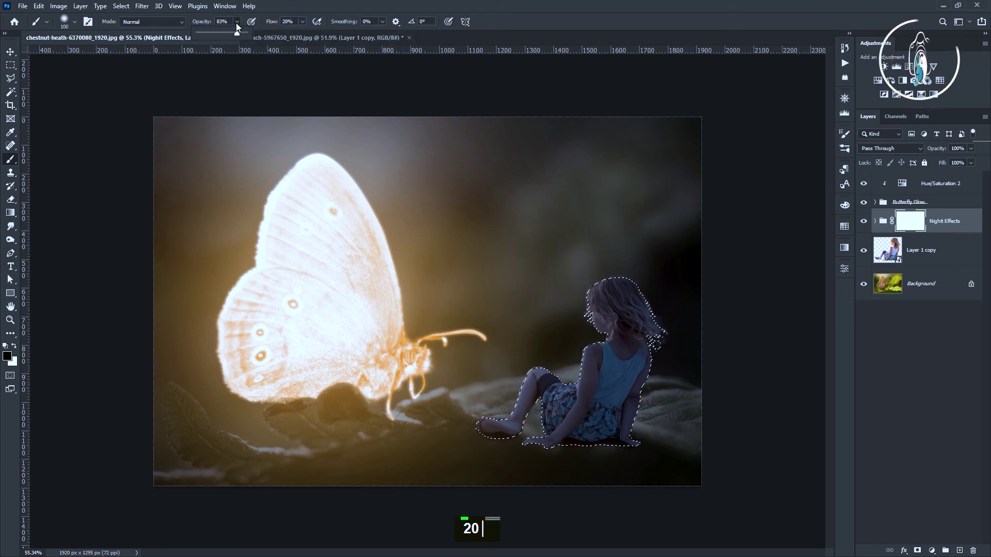
text(0)
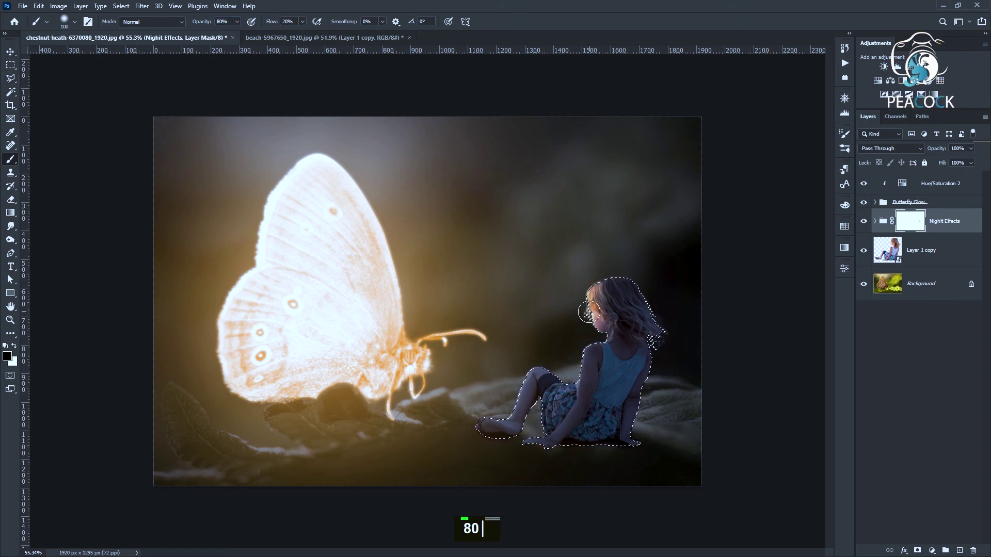
text(-50)
right_click(550, 287)
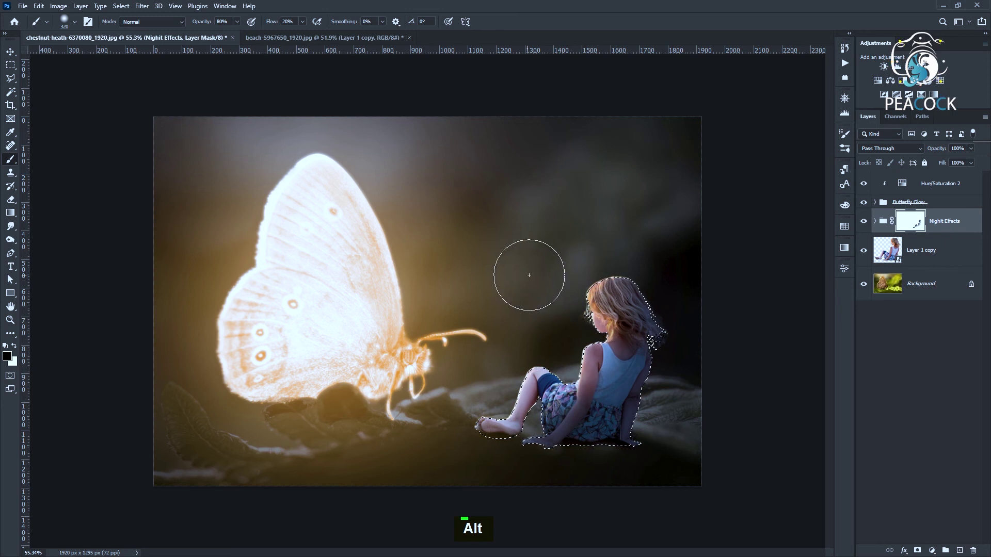
Paint warm light back onto the girl's hair and lit side, then deselect.
text([[[[[[[[[[)
scroll(up, 3)
text([[[[[[[[[[)
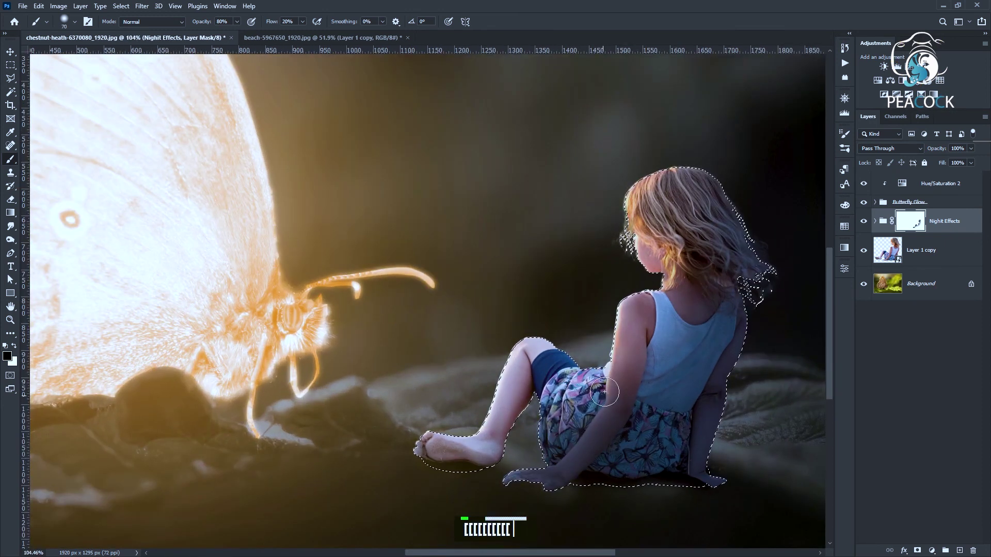
text([[)
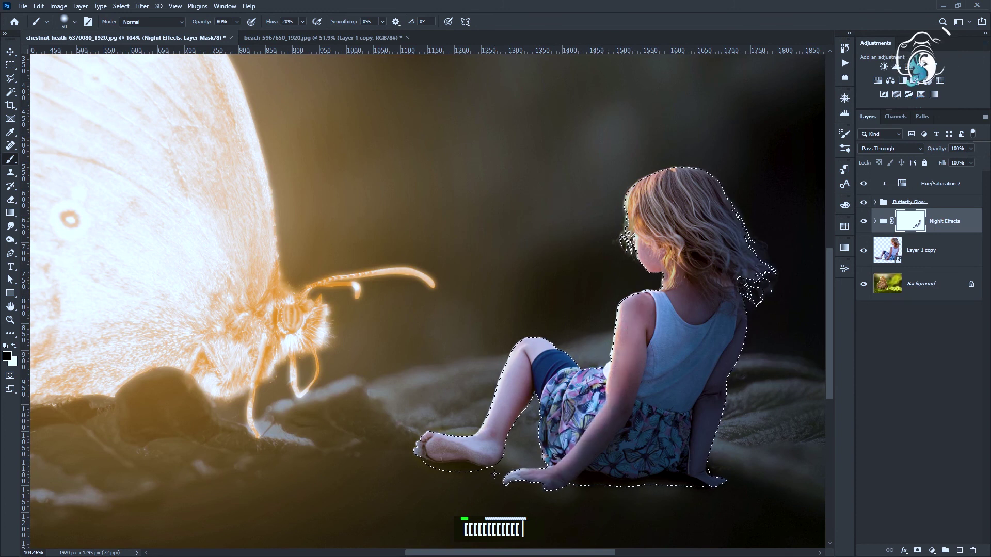
text(x)
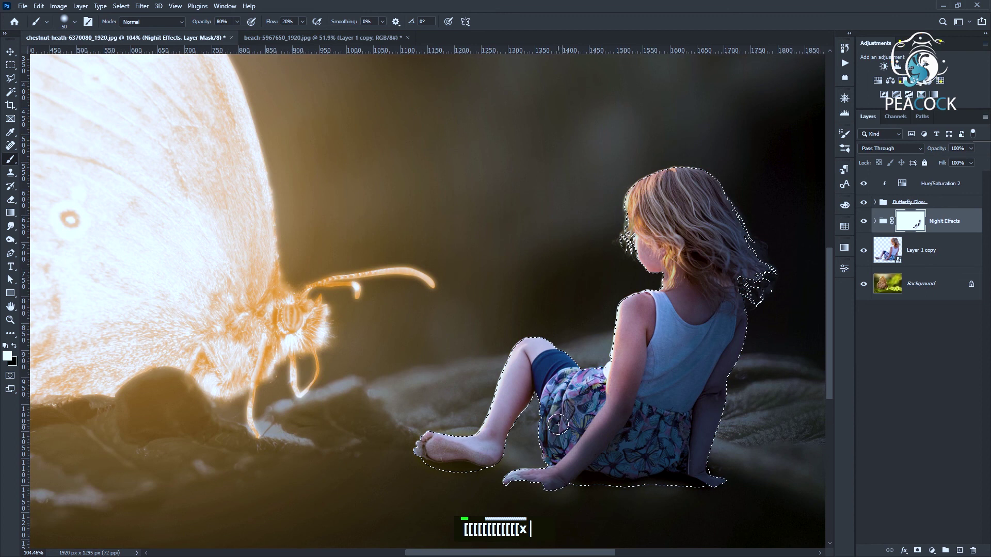
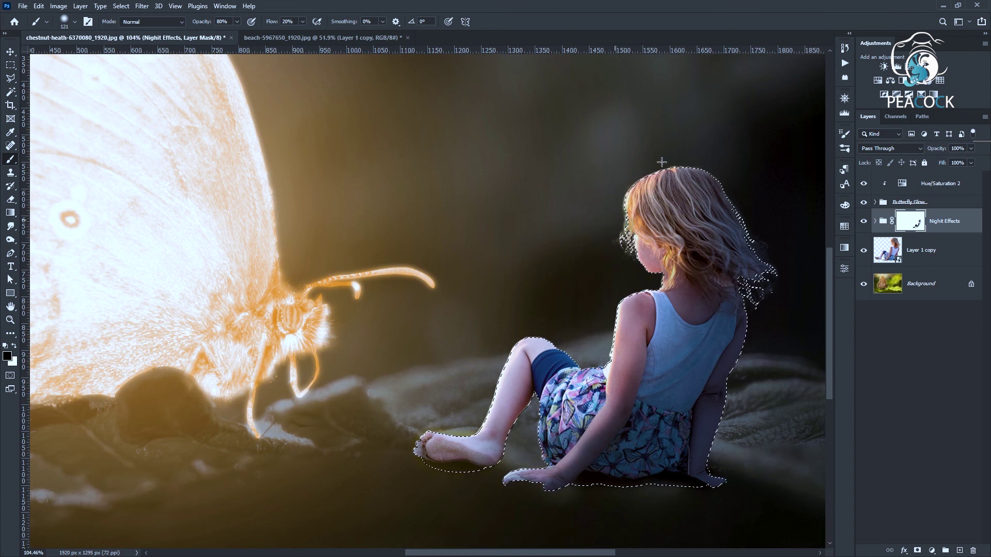
scroll(down, 3)
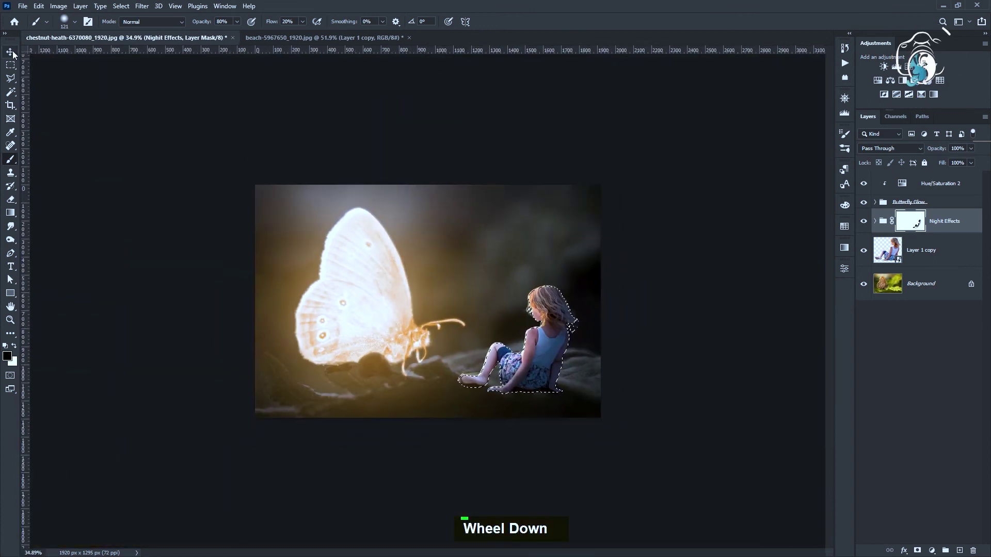
key(ctrl+d)
scroll(up, 3)
Toggle Night Effects visibility to compare the scene with and without darkening.
scroll(down, 3)
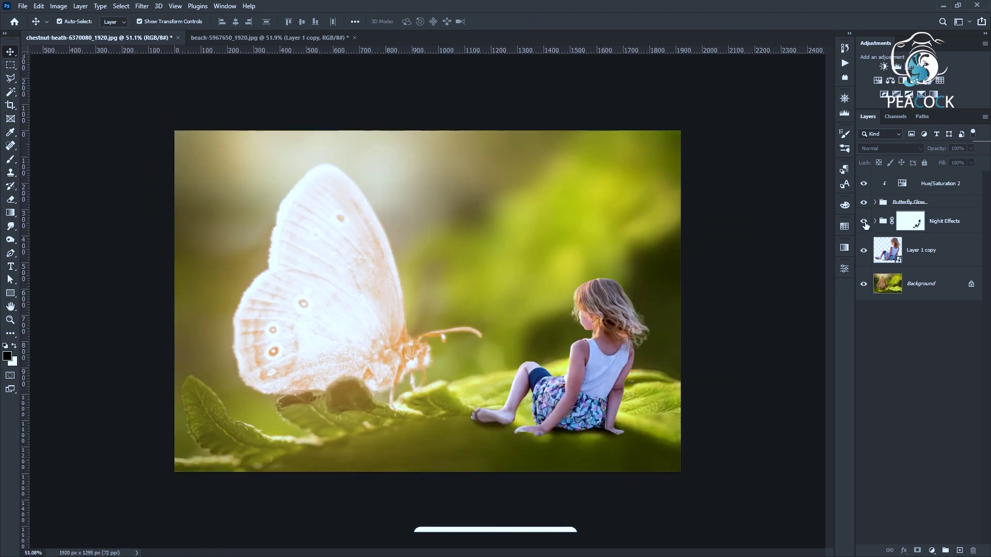
click(918, 224)
click(918, 224)
scroll(down, 3)
scroll(up, 3)
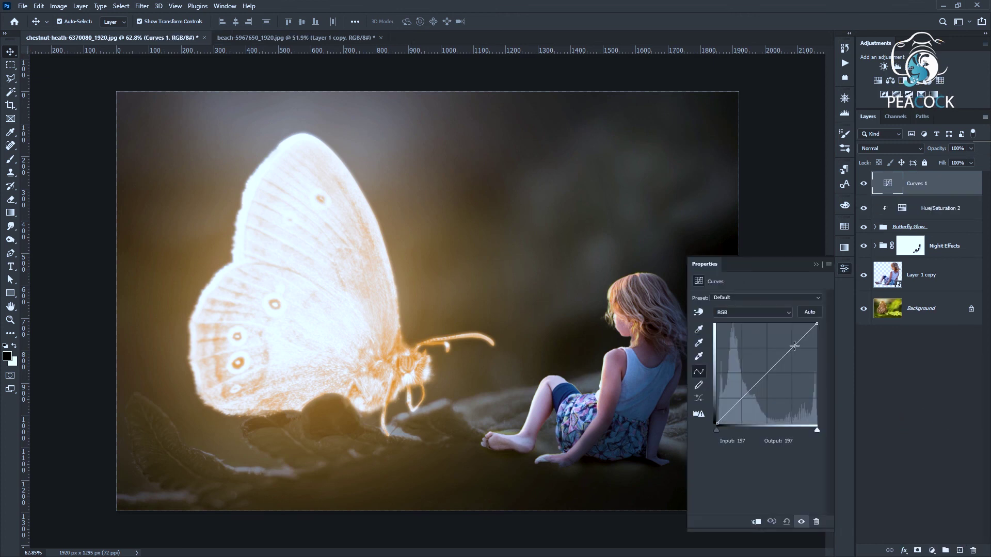
Add a top Curves adjustment layer with an S-curve and toggle it to compare contrast.
right_click(791, 342)
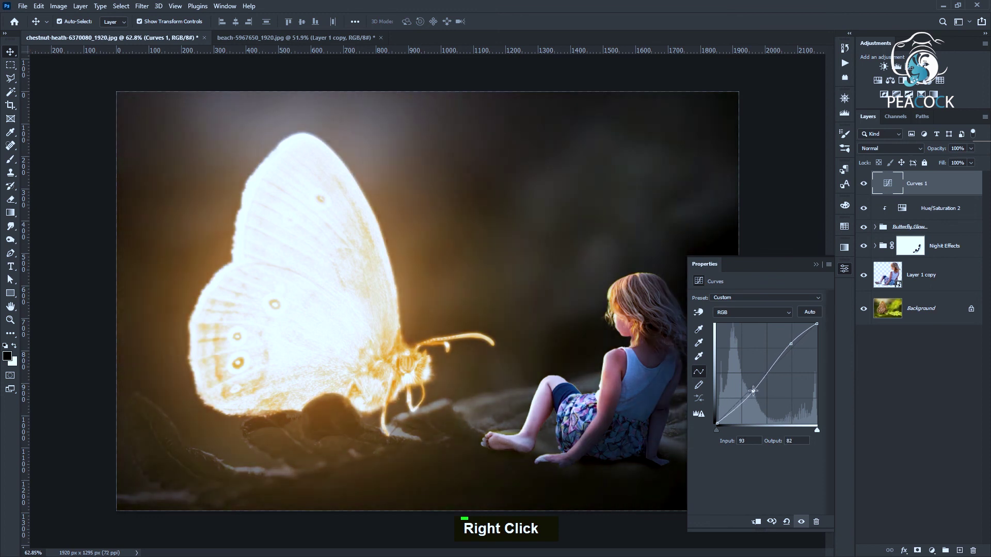
scroll(down, 3)
scroll(up, 3)
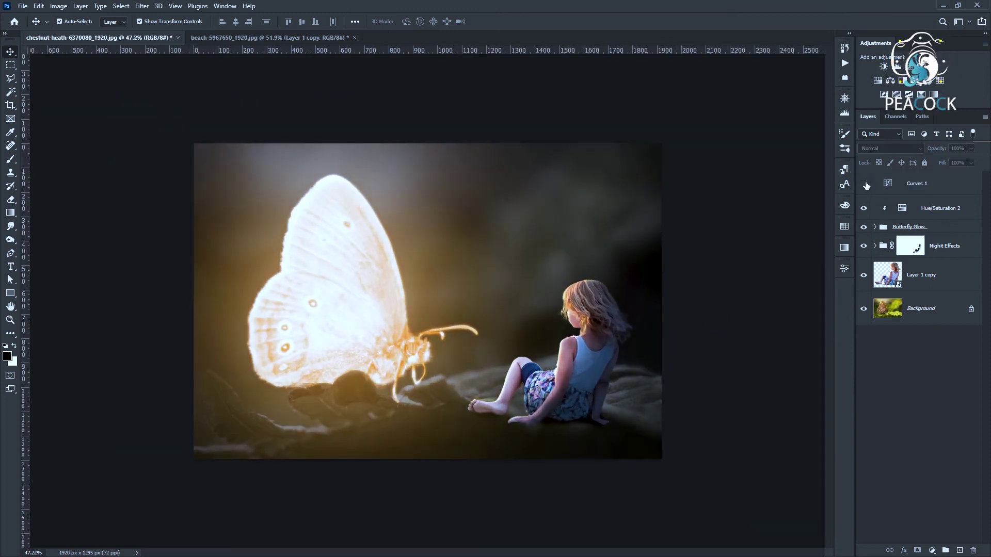
scroll(up, 3)
scroll(down, 3)
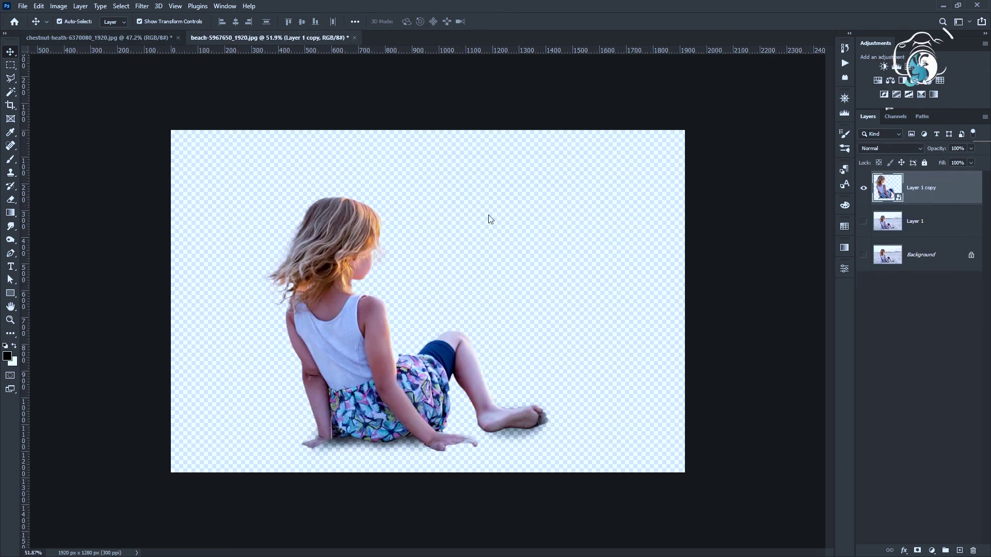
scroll(up, 3)
scroll(down, 3)
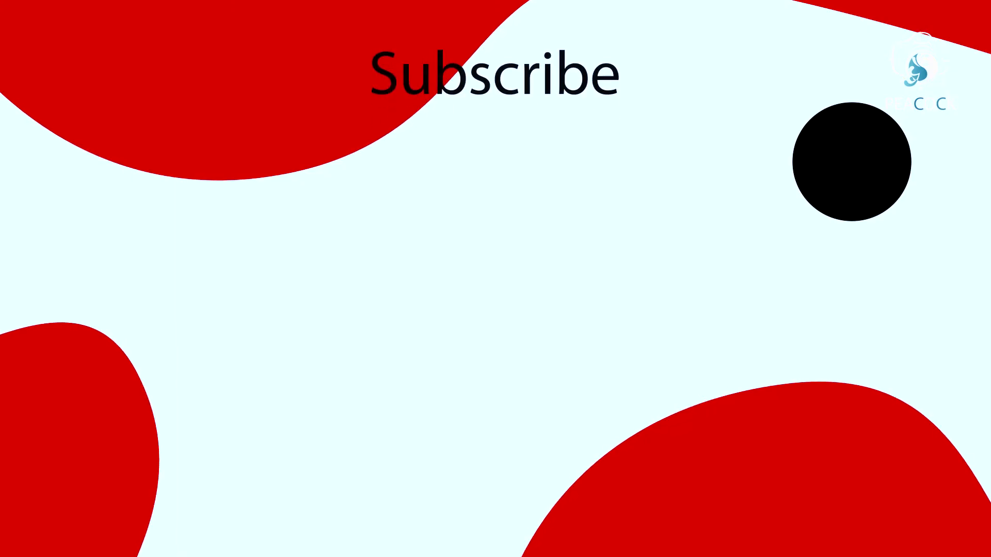